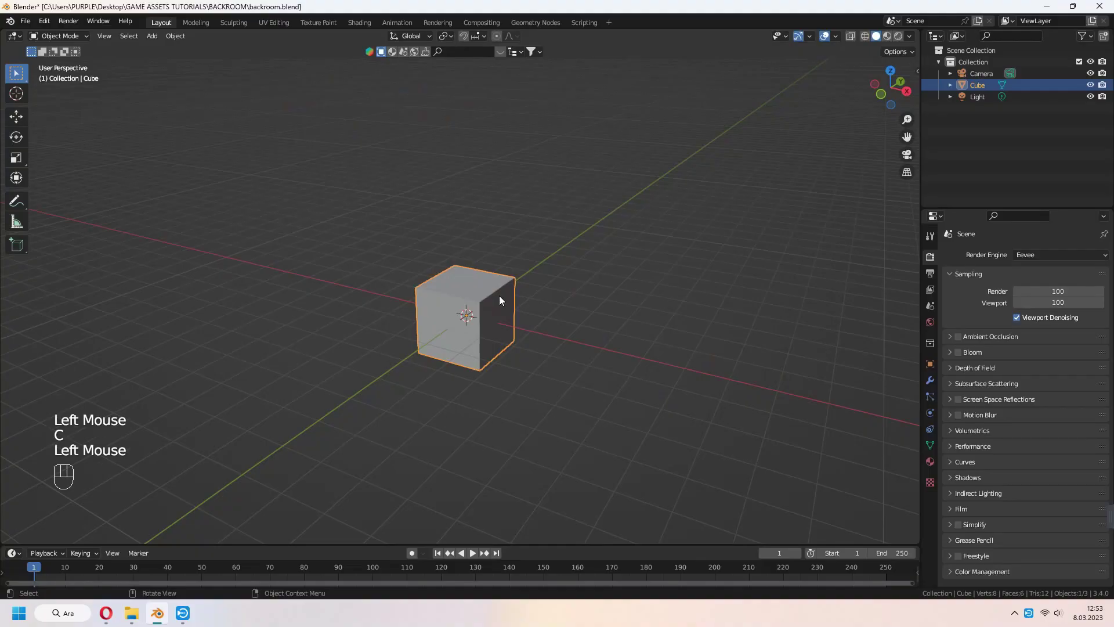
- Delete the default cube and load the maze PNG as a reference image, rotated flat and scaled up
key(x)
drag(501, 299, 492, 328)
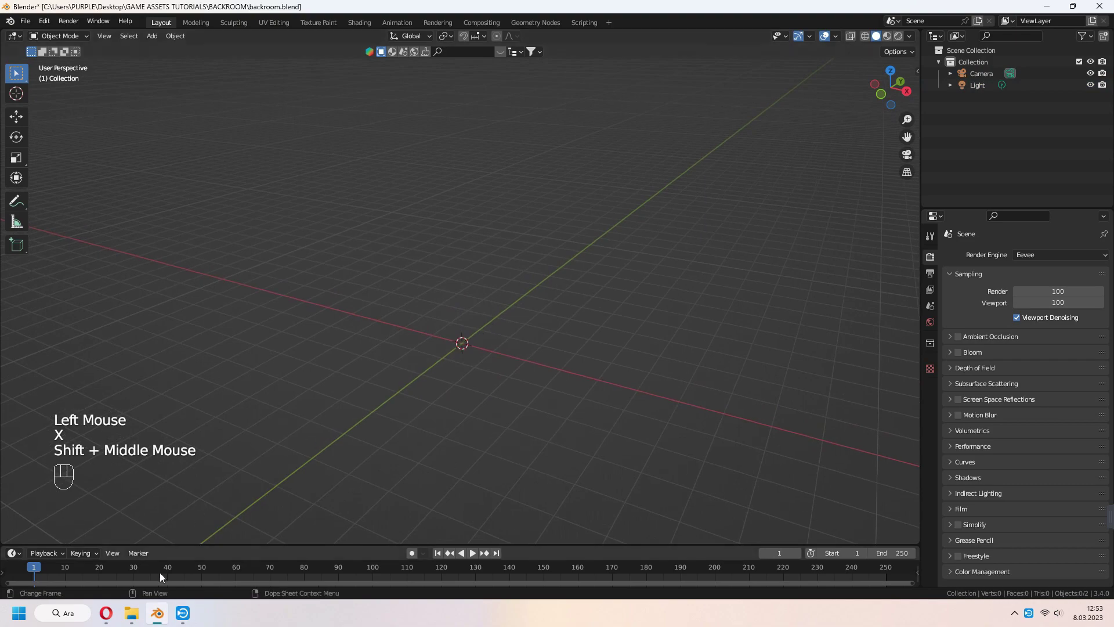
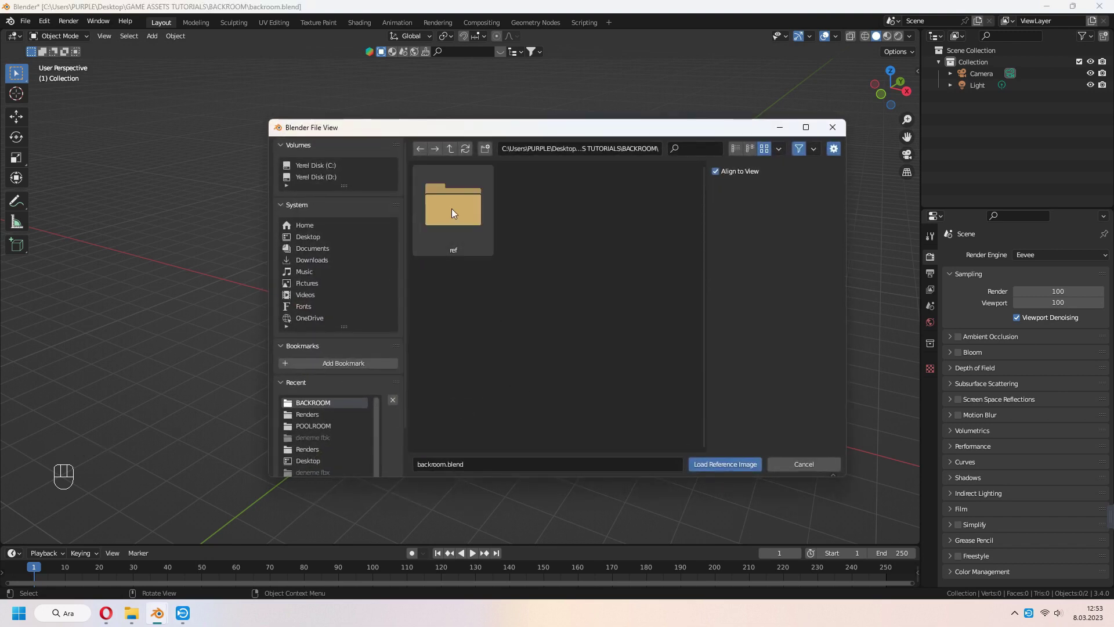
middle_click(616, 375)
key(alt+r)
key(s)
- Lower the reference image's opacity so the maze map sits faintly over the grid
click(931, 415)
click(1014, 400)
click(1081, 395)
drag(1088, 40, 1081, 87)
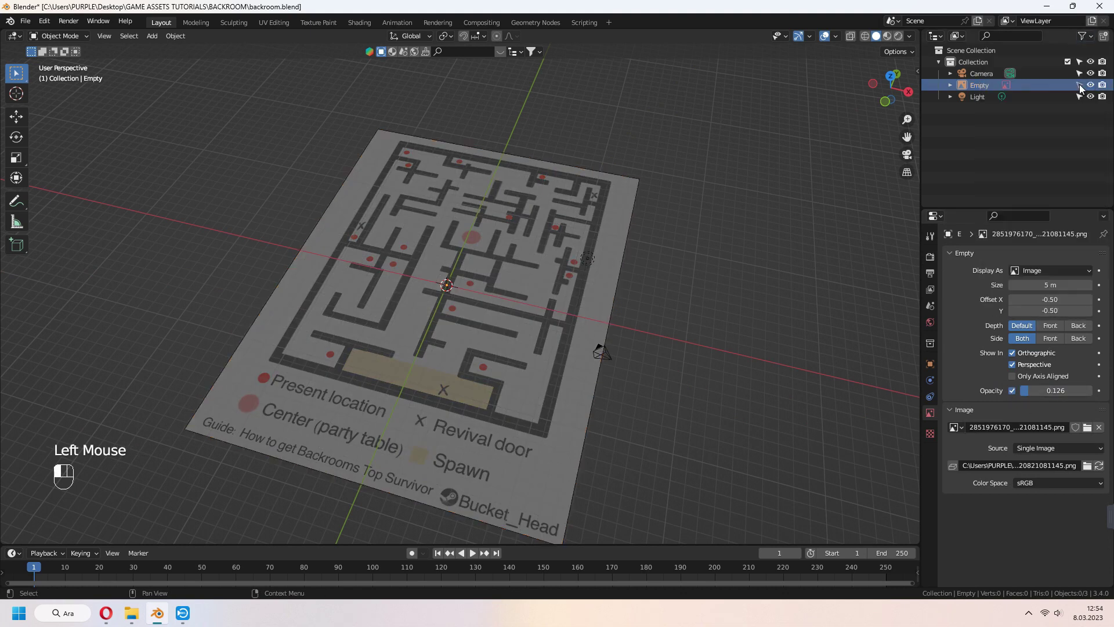
- Save the file, move the camera and light aside, and bring up the Add menu for a cube
click(412, 263)
key(ctrl+s)
key(g)
key(shift+a)
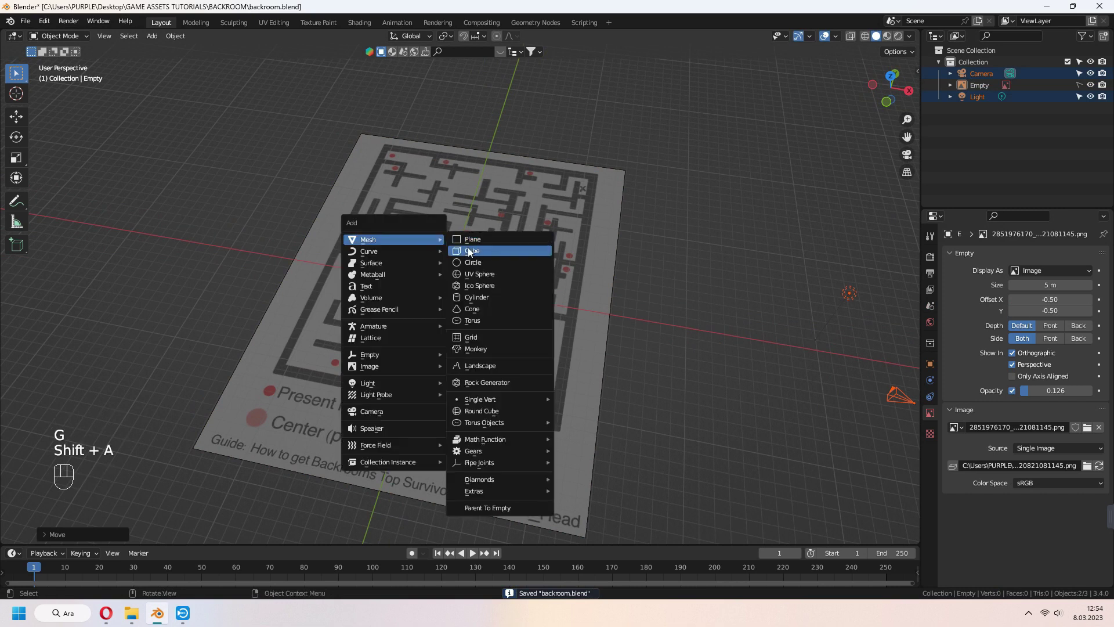
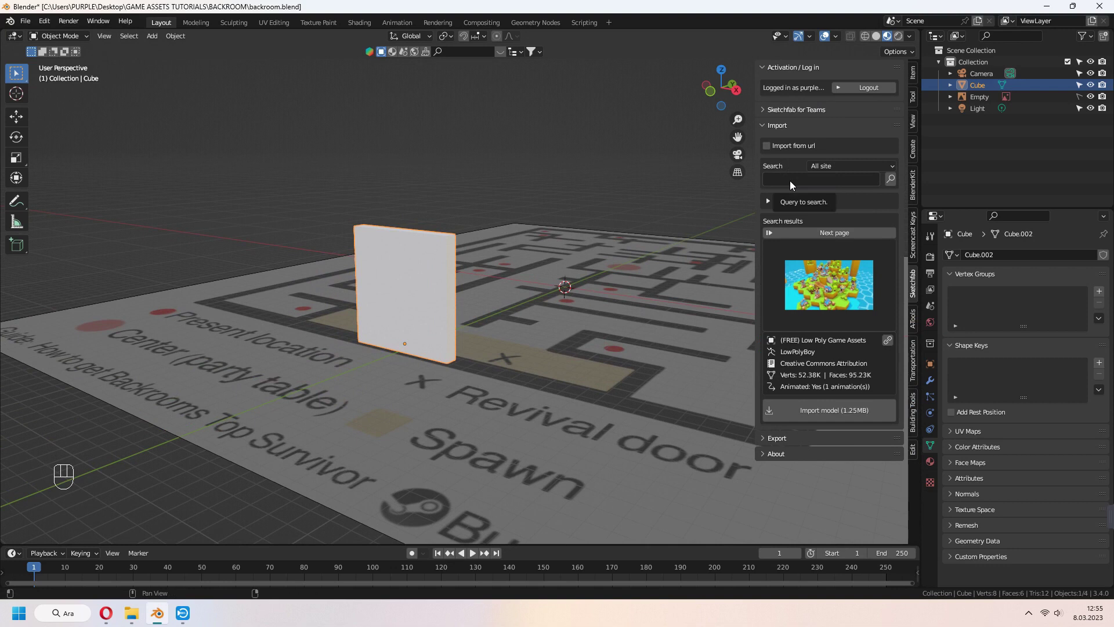
- Search Sketchfab for 'backroom texture' and import The backrooms wallpaper onto the wall panel
drag(792, 184, 794, 184)
key(o)
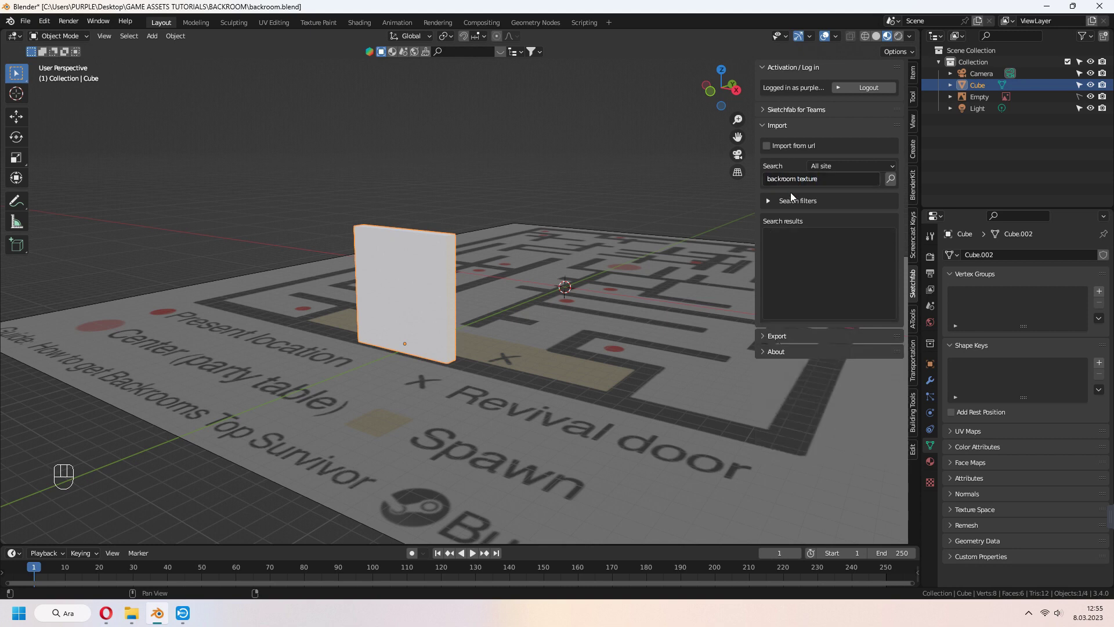
drag(835, 304, 522, 439)
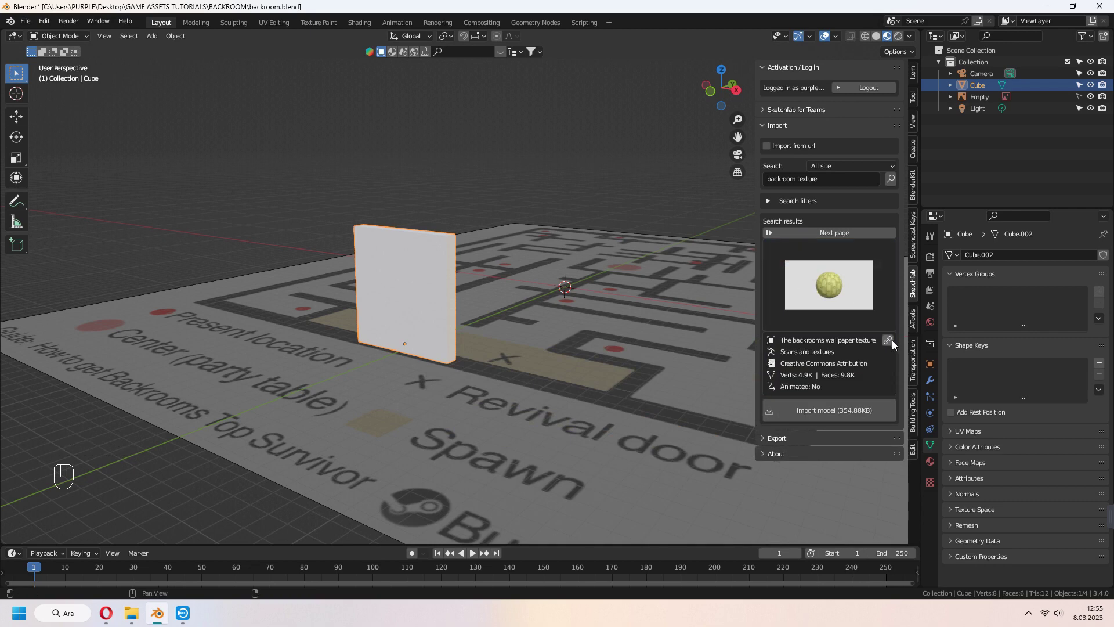
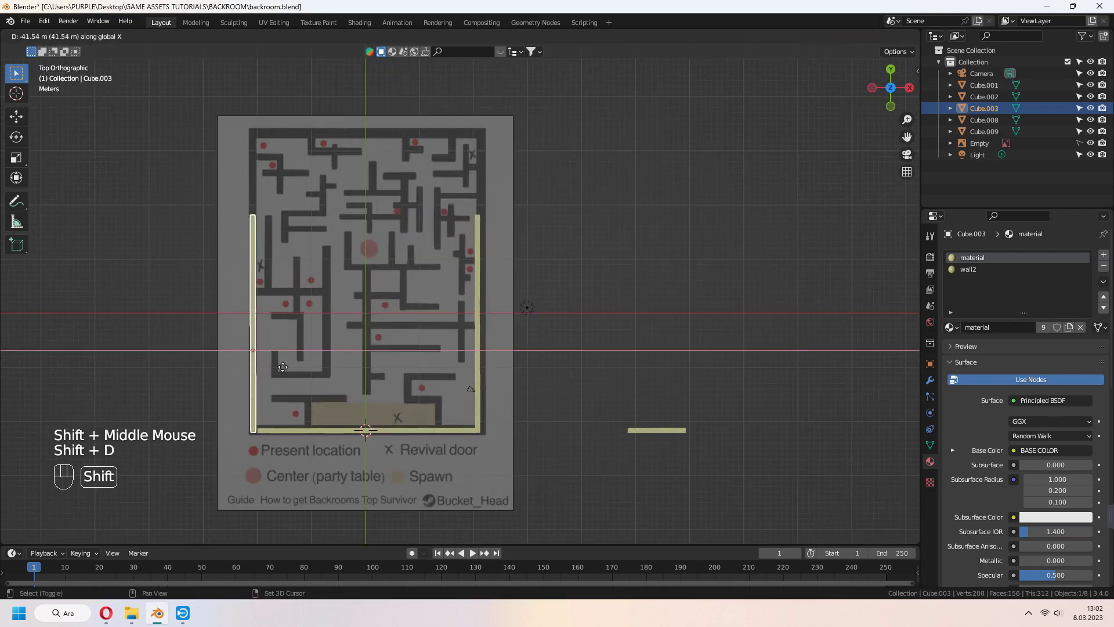
- Place a copied wall along the map edge, duplicate the wall pieces and start moving the next one
drag(364, 351, 337, 417)
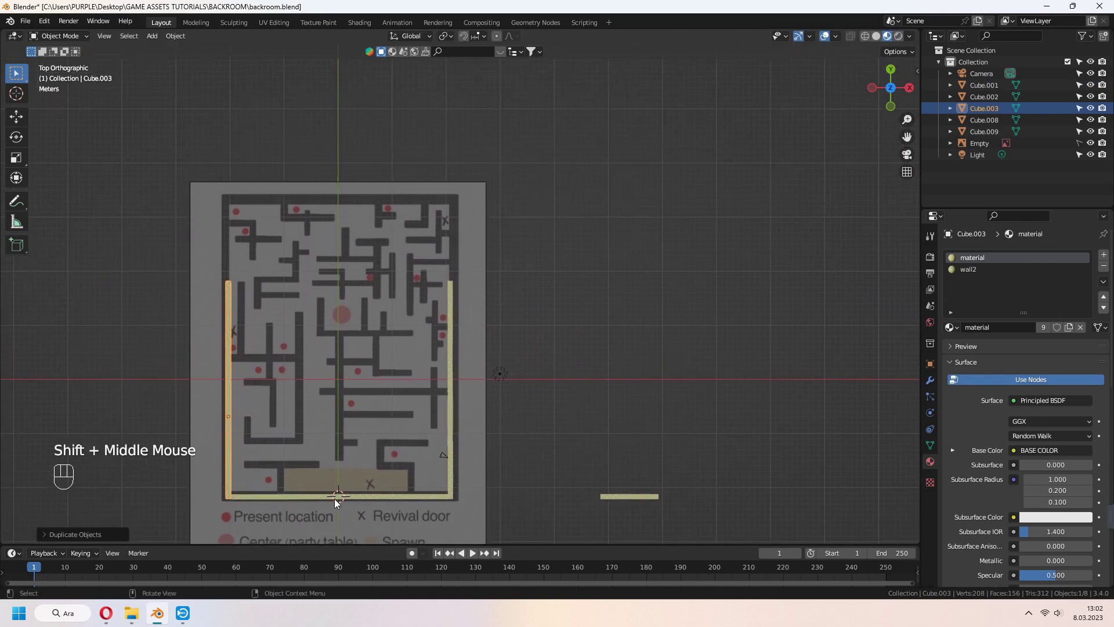
click(339, 500)
key(shift+d)
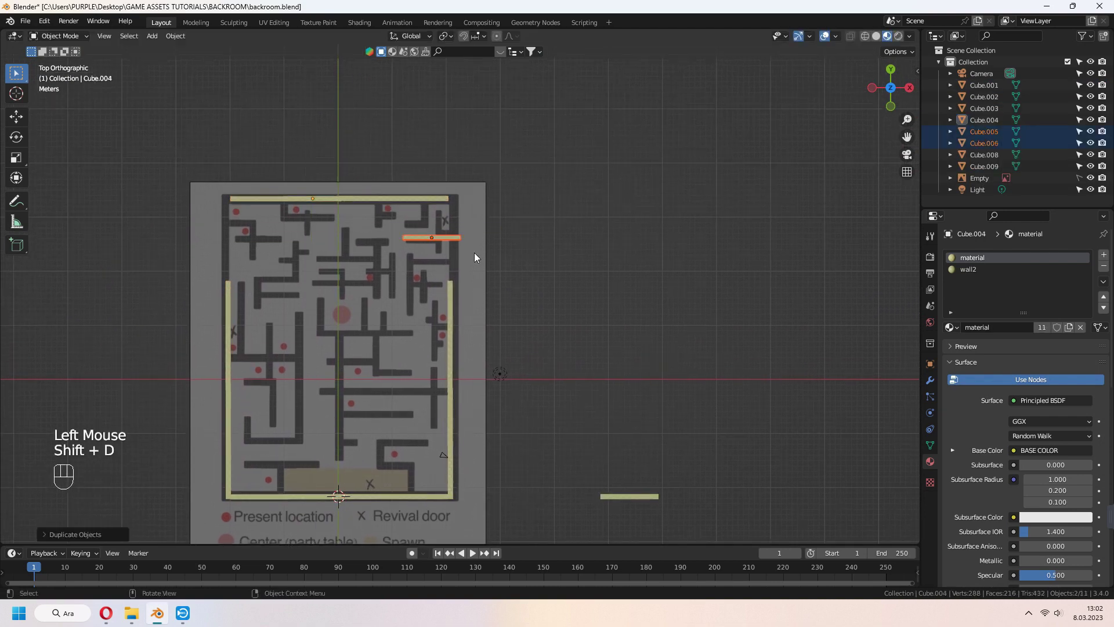
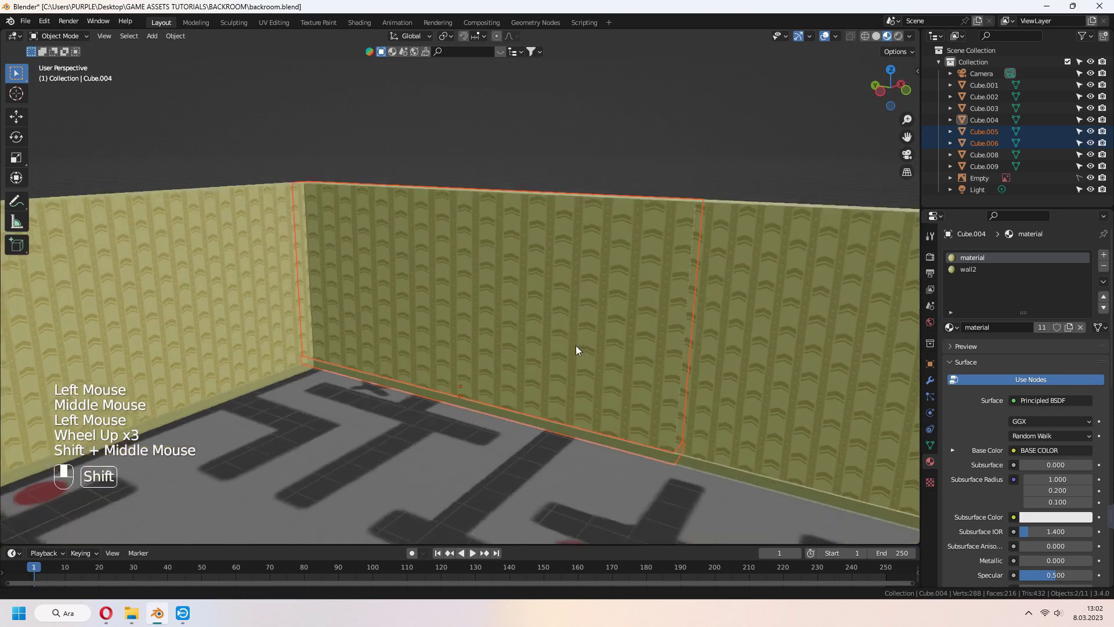
drag(641, 410, 577, 420)
key(g)
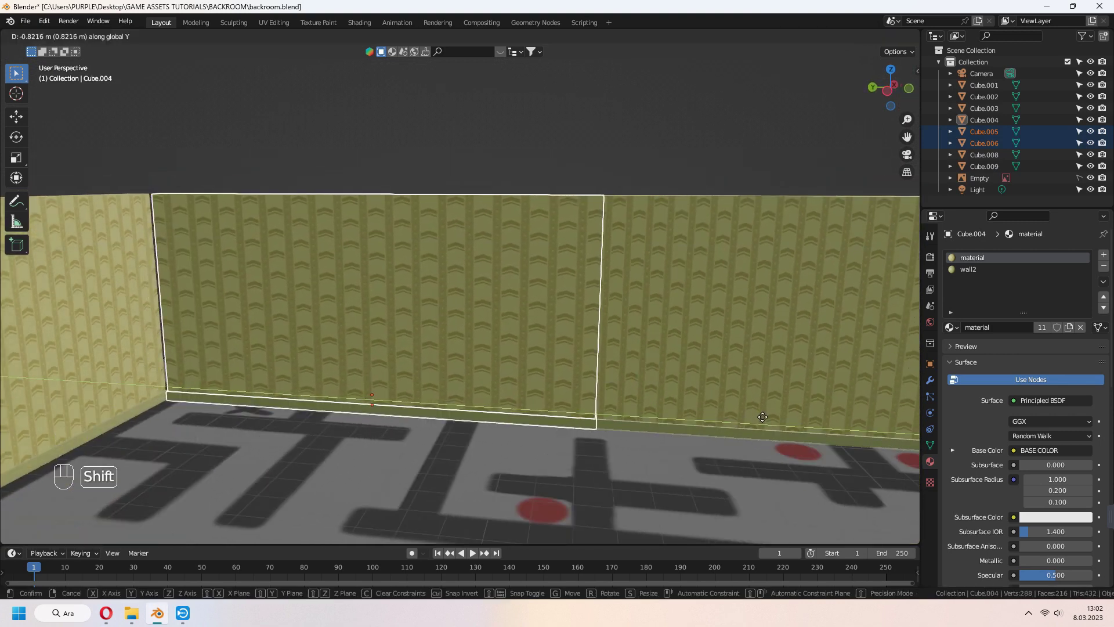
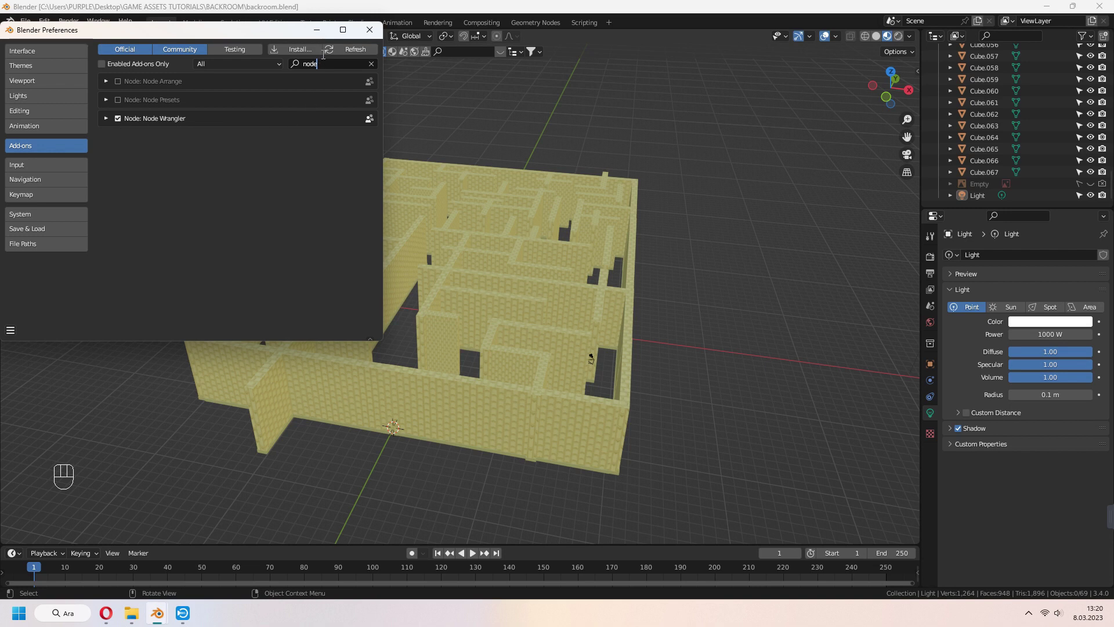
- Bring up the mesh add list over the walled maze after enabling Node Wrangler
key(shift+s)
- Bring up the Add menu to insert a floor plane under the maze
middle_click(430, 248)
key(shift+a)
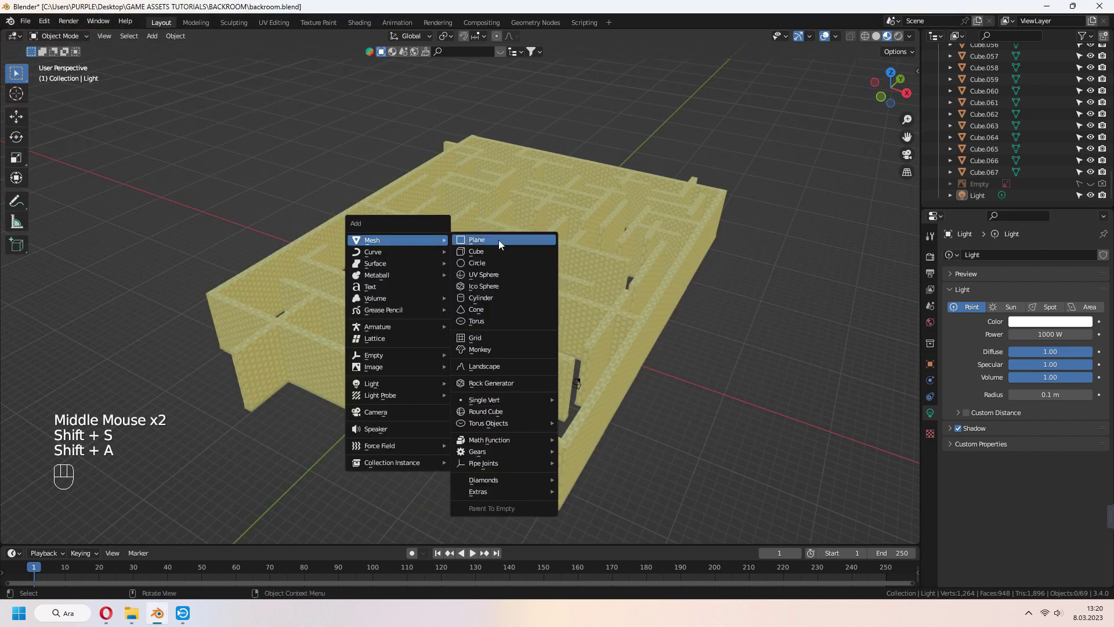
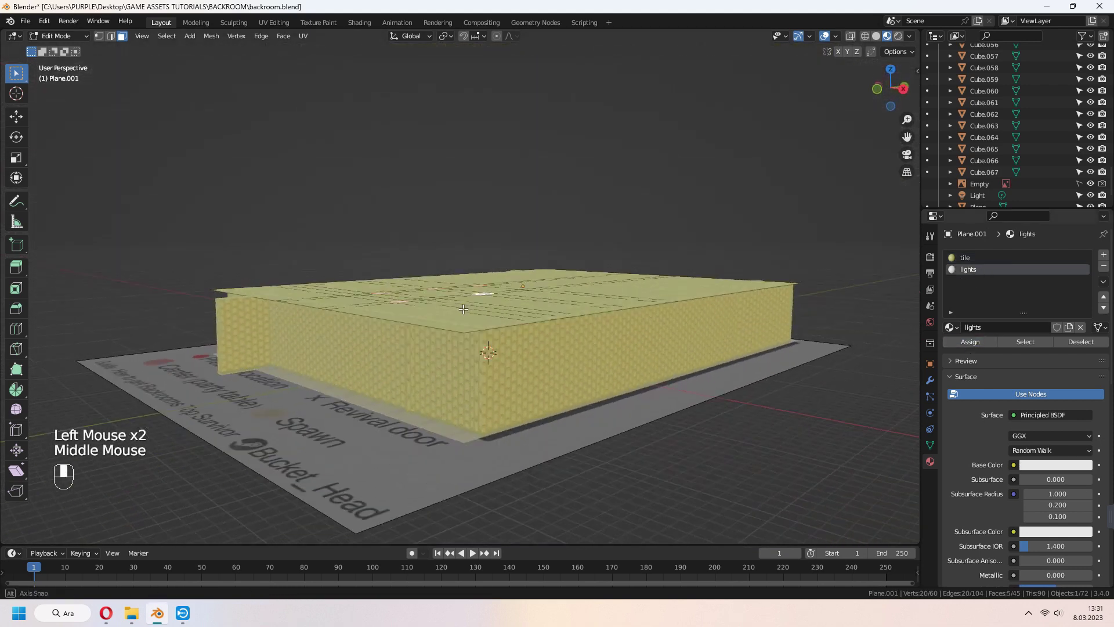
- From camera view, give the lights material a warm yellow emission colour and show World Properties
key(KP_0)
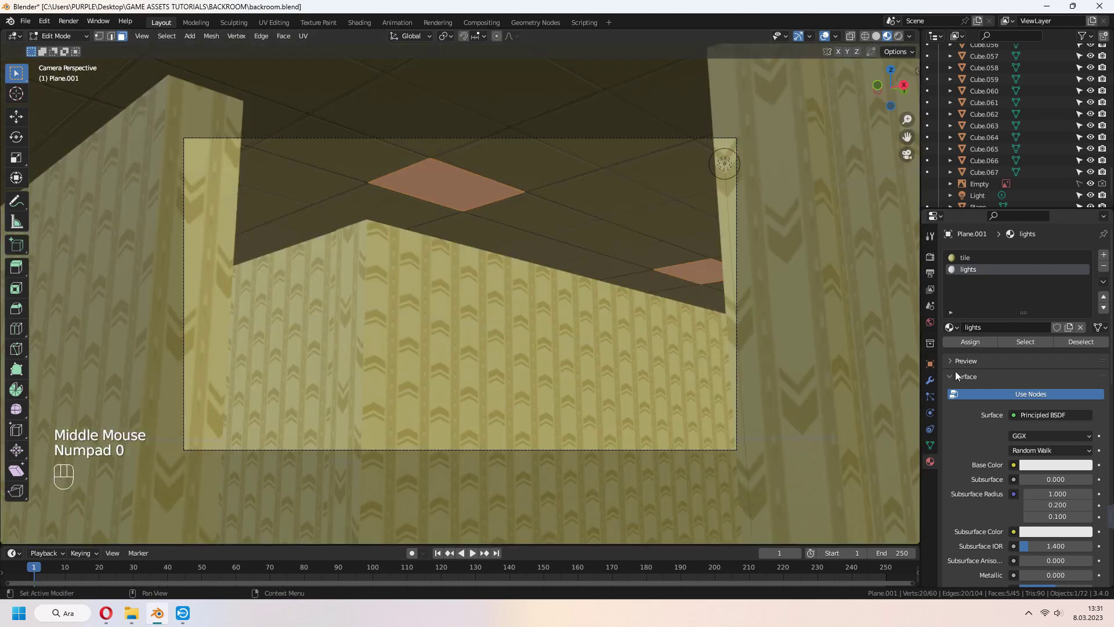
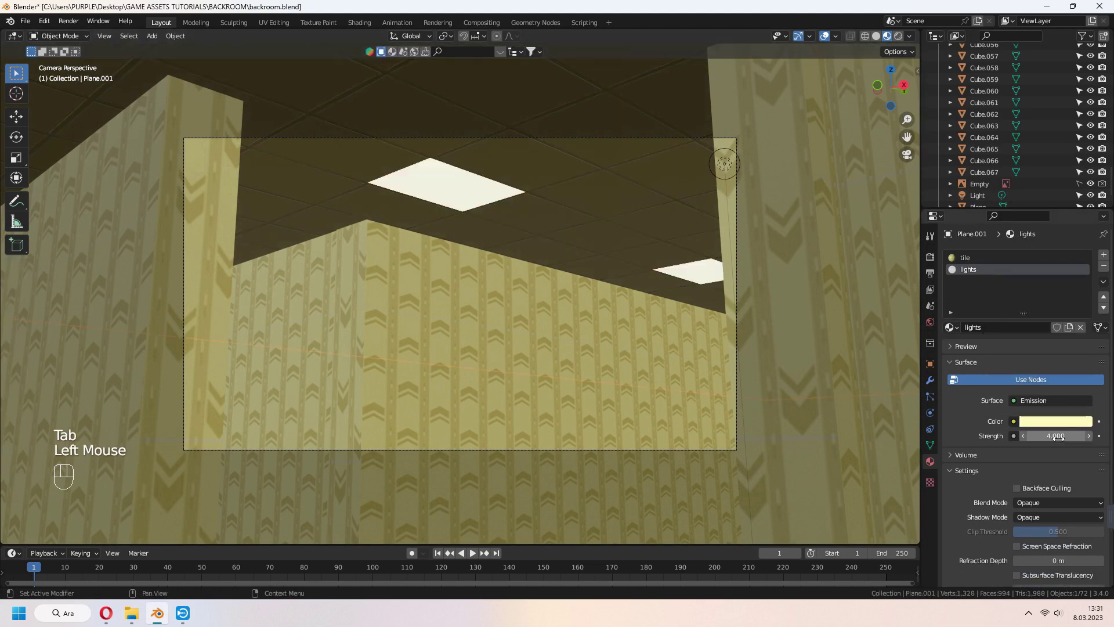
click(1058, 428)
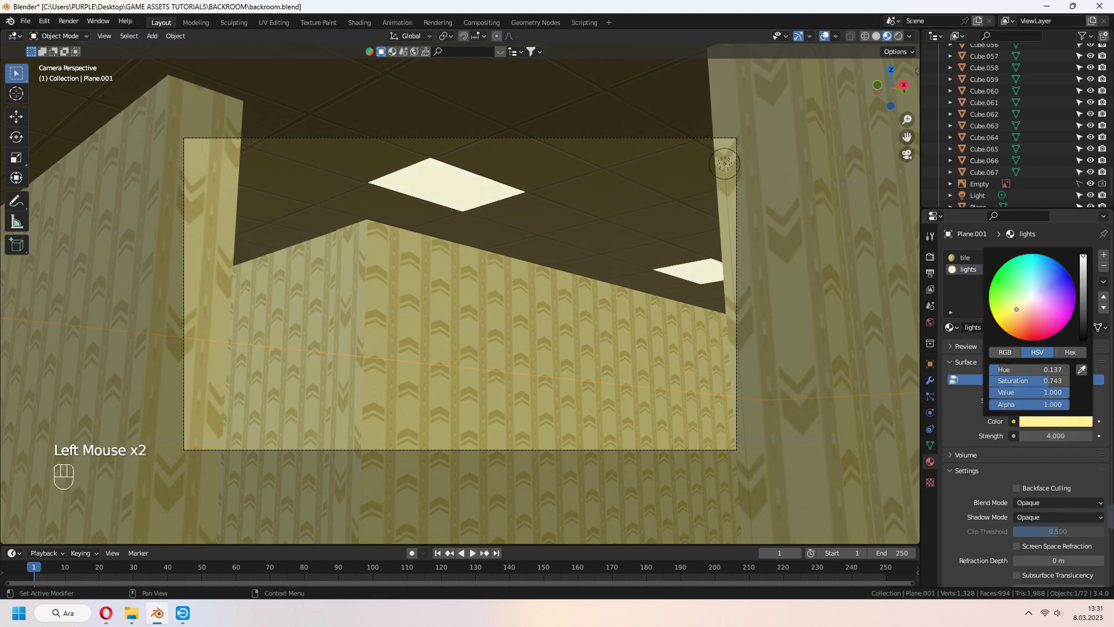
click(900, 44)
click(721, 171)
key(x)
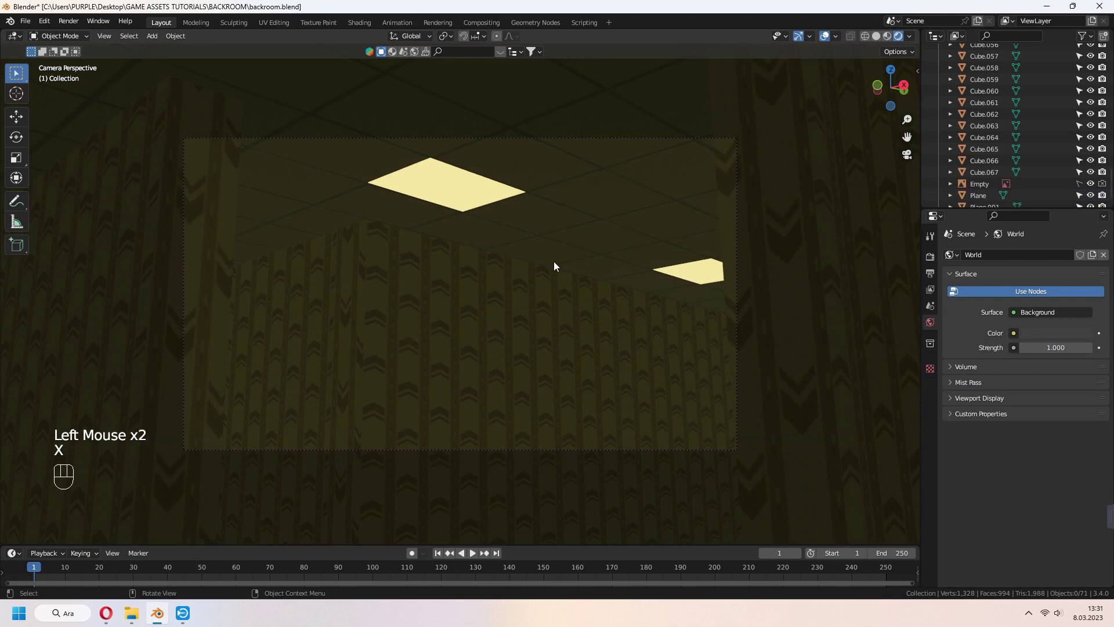
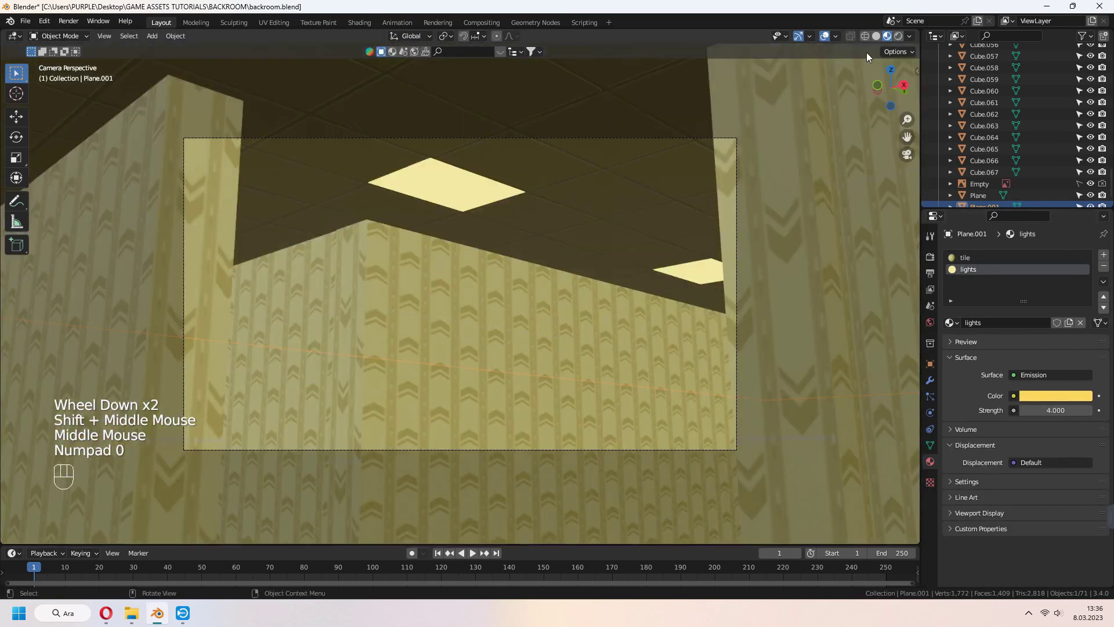
- Select the camera to reach its Lens settings after lighting more ceiling panels
click(896, 46)
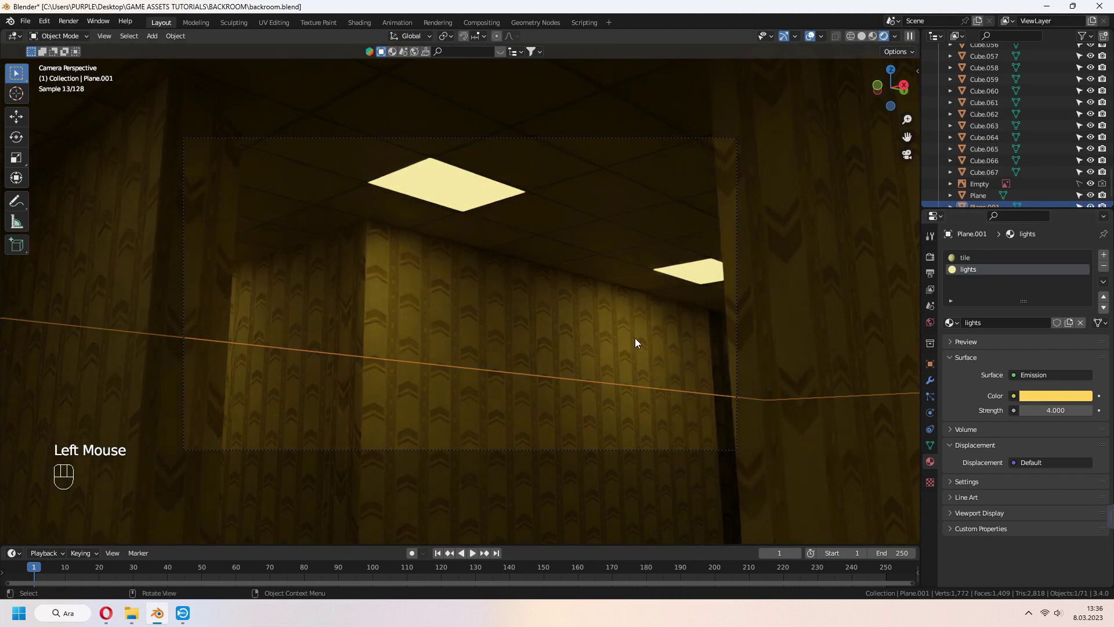
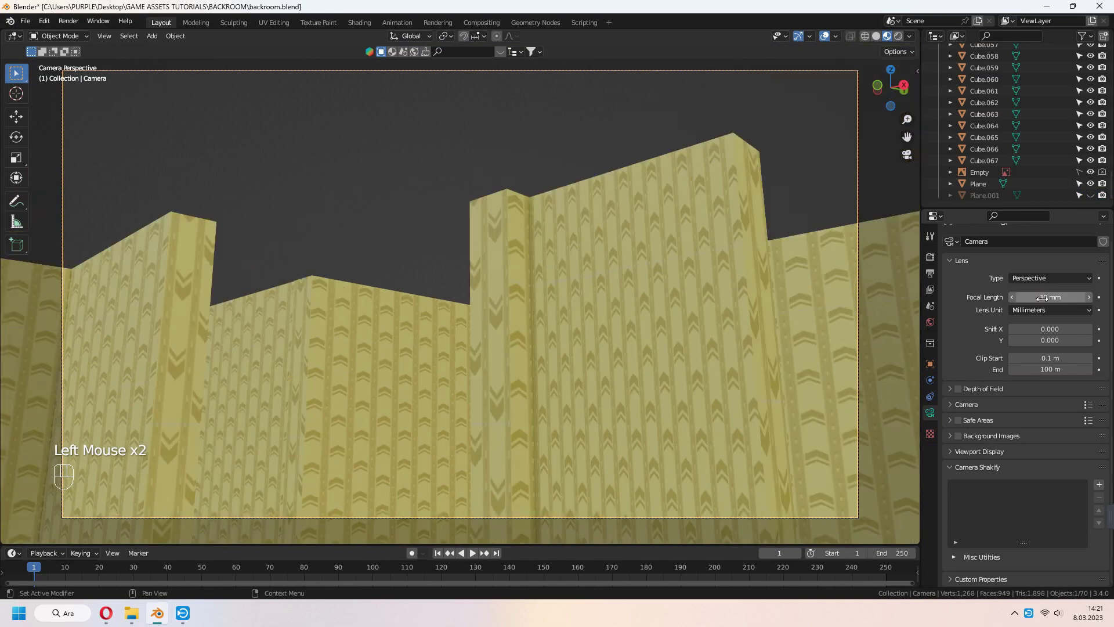
- Walk the 30 mm camera into the maze corridor with Walk Navigation
key(q)
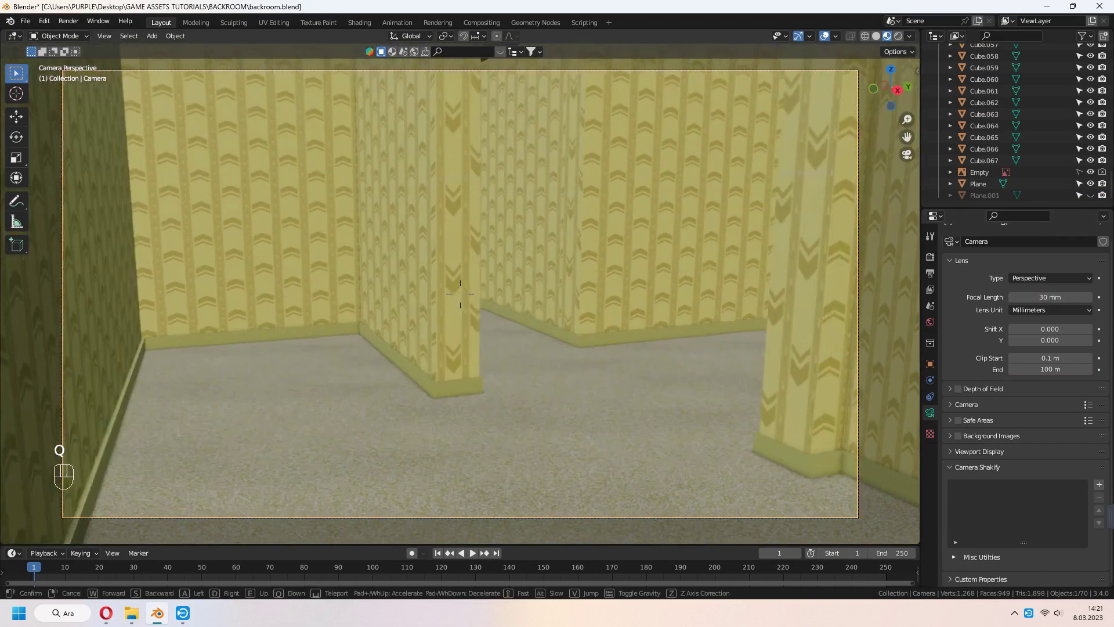
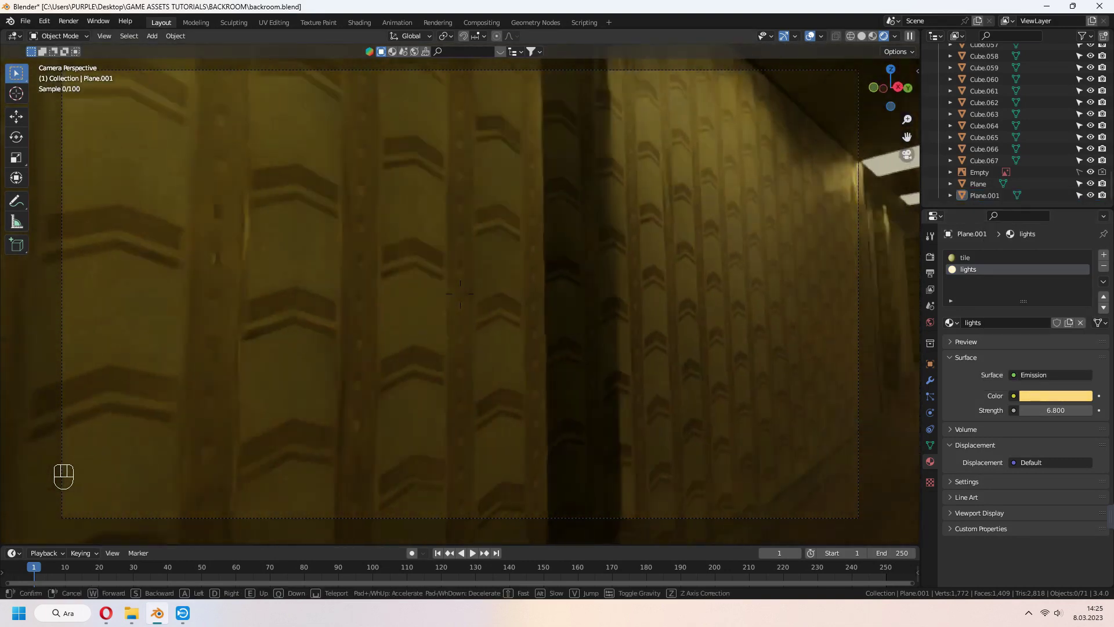
- Edit Cube.013 to close the wall gap, then walk the camera further along the corridor
click(452, 351)
key(Tab)
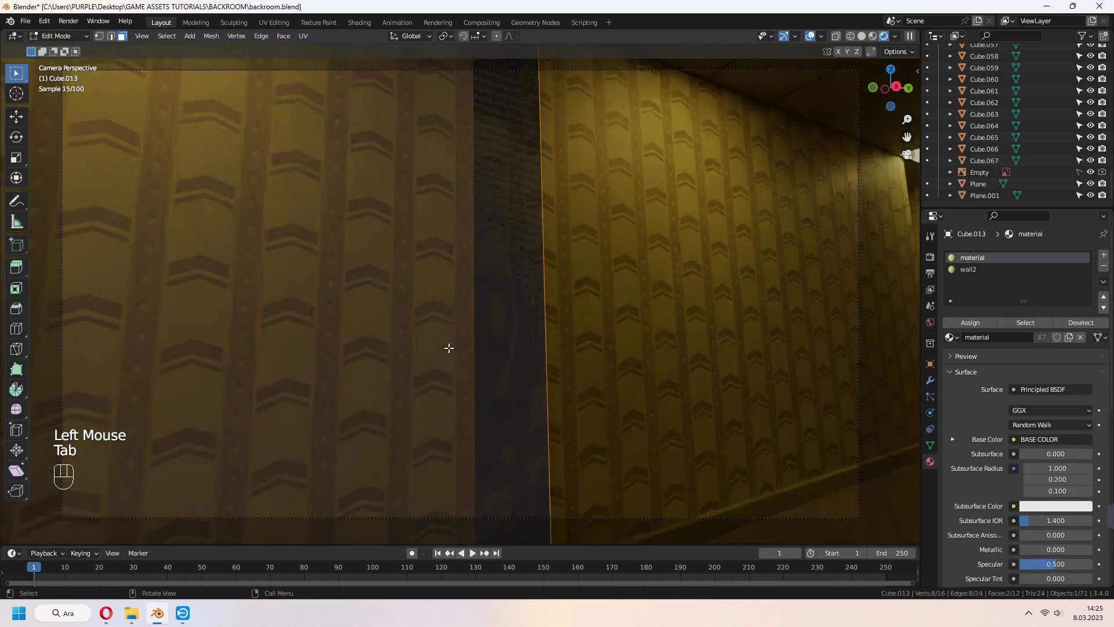
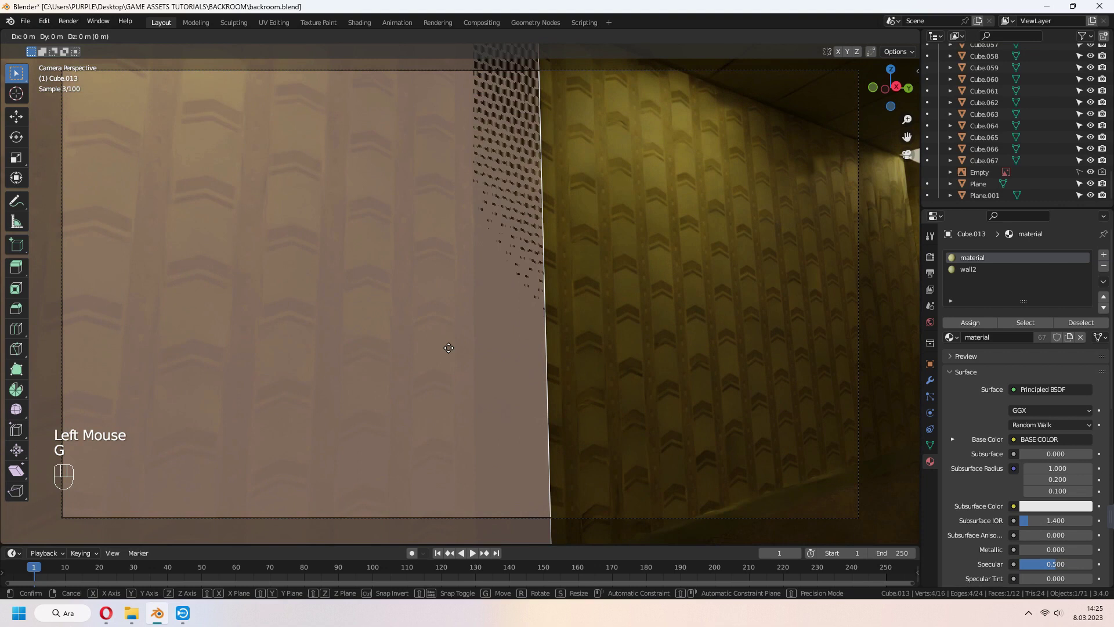
key(Tab)
key(a)
key(a)
key(q)
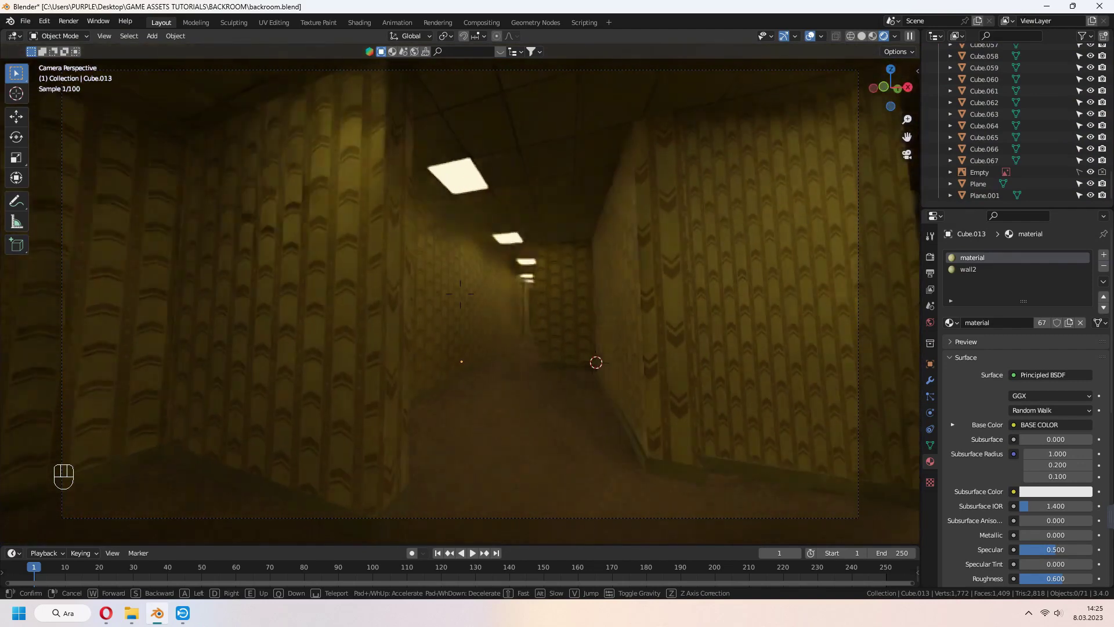
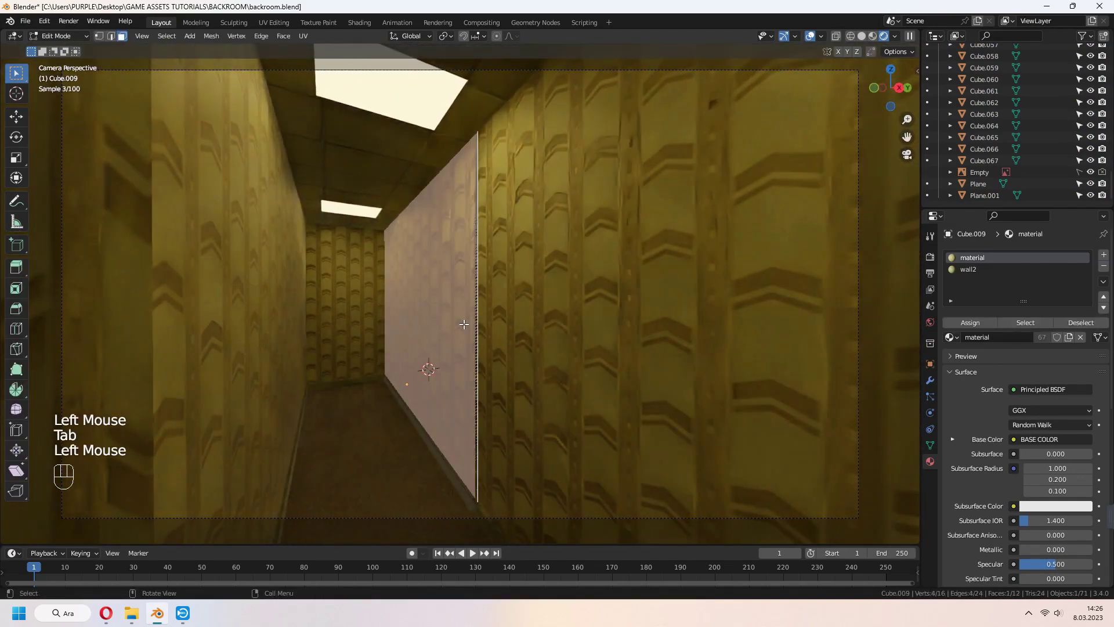
- Move the Cube.009 wall face into place, then add an area light in the corridor
key(g)
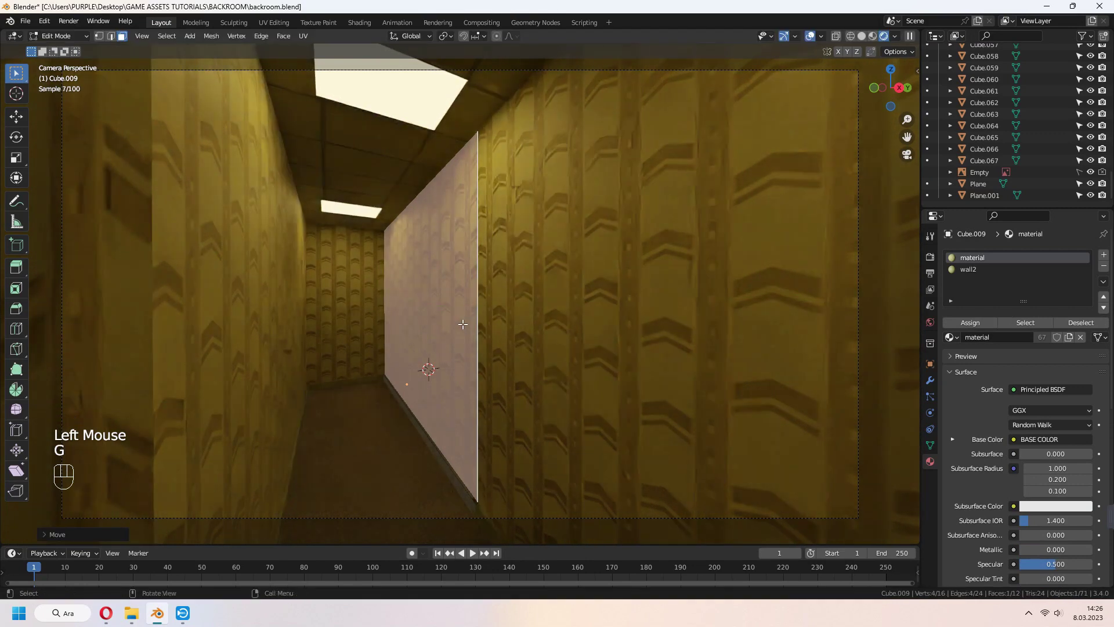
key(Tab)
key(a)
key(a)
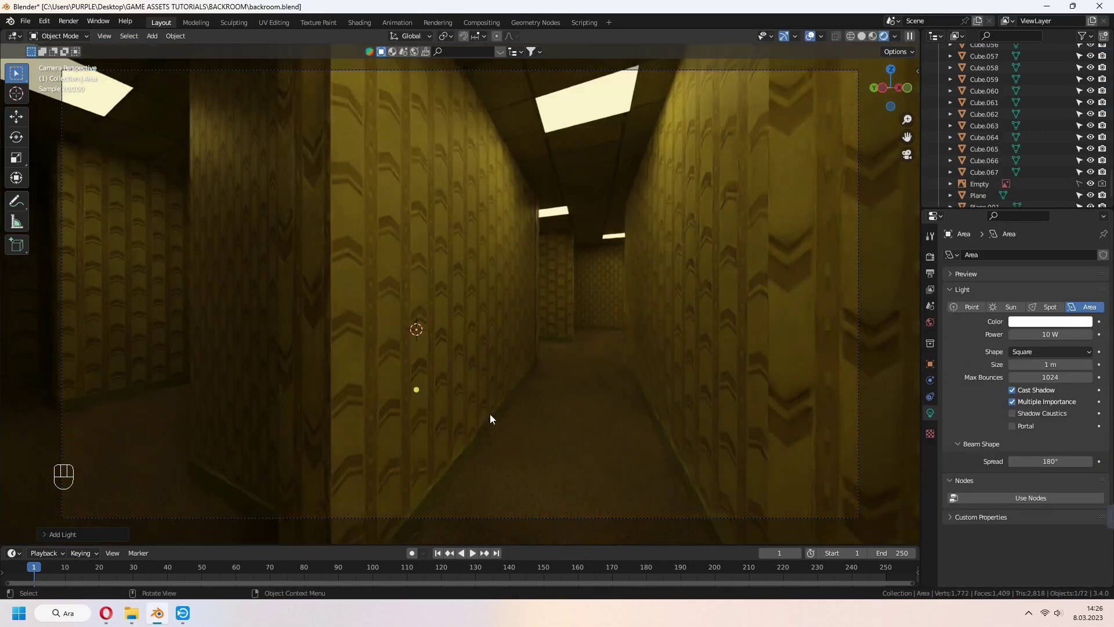
- Move the new area light and raise it along Z to sit just under the ceiling panel
key(g)
key(g)
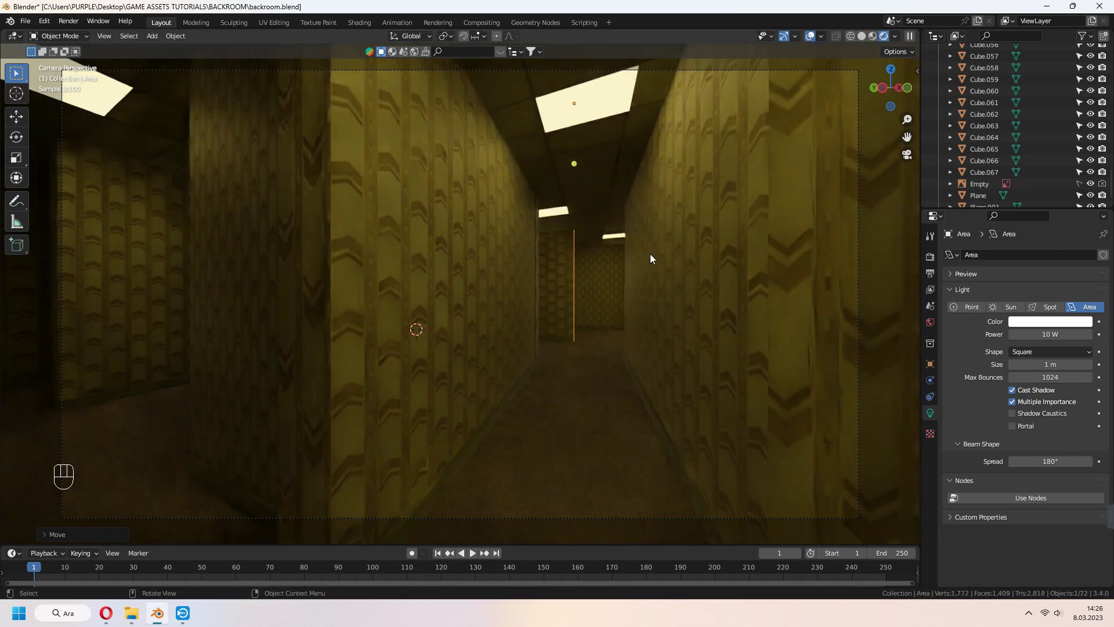
key(g)
key(g)
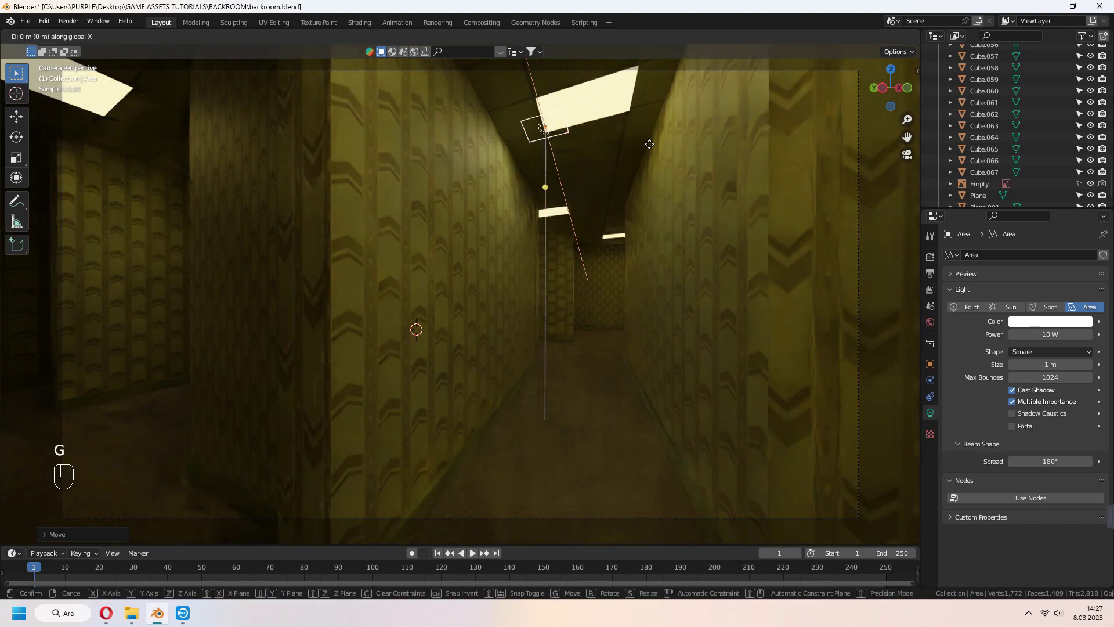
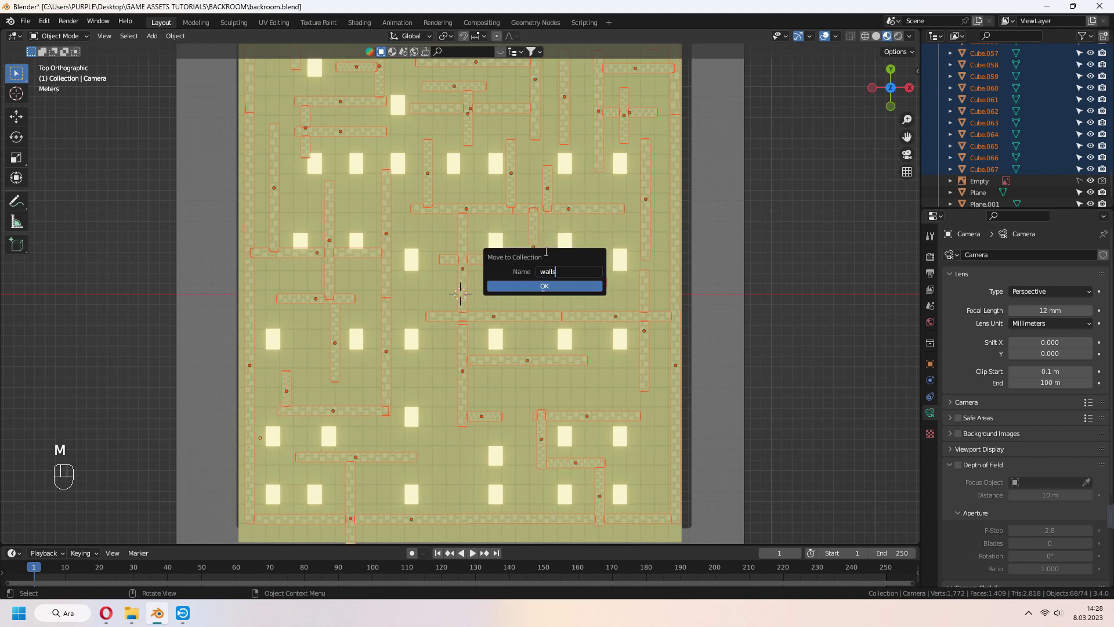
- Confirm the new 'walls' collection and select the area light in the outliner
key(Return)
scroll(up, 3)
click(989, 97)
- Duplicate the area light beneath each ceiling panel across the maze from Top view
key(shift+d)
key(shift+d)
key(shift+d)
key(shift+d)
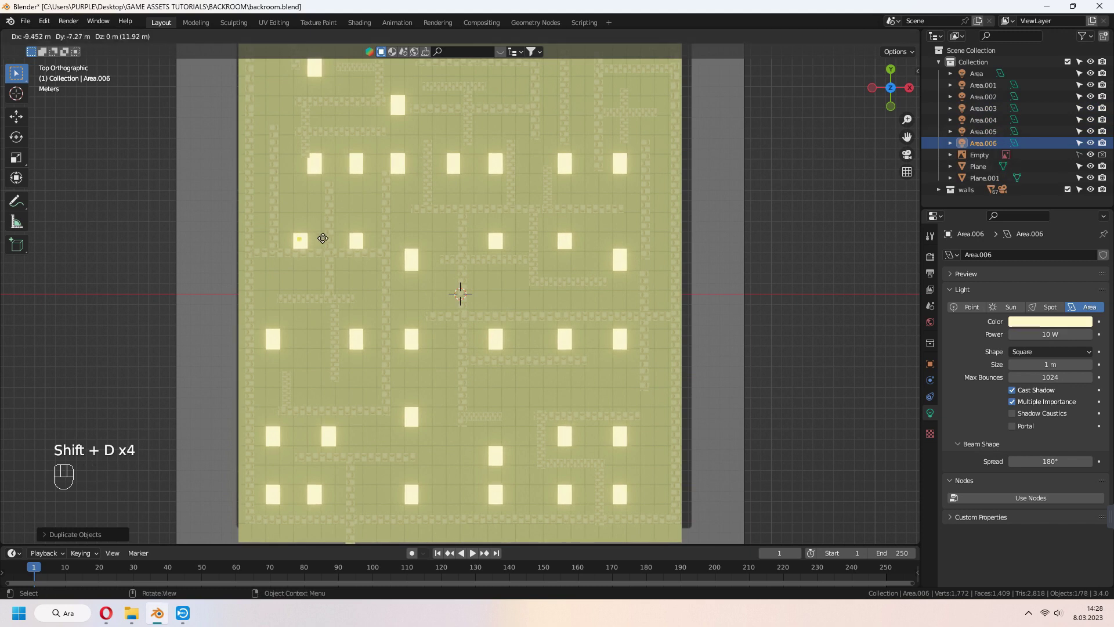
key(shift+d)
middle_click(522, 166)
key(shift+d)
middle_click(476, 145)
key(shift+d)
key(shift+d)
key(shift+d)
key(KP_0)
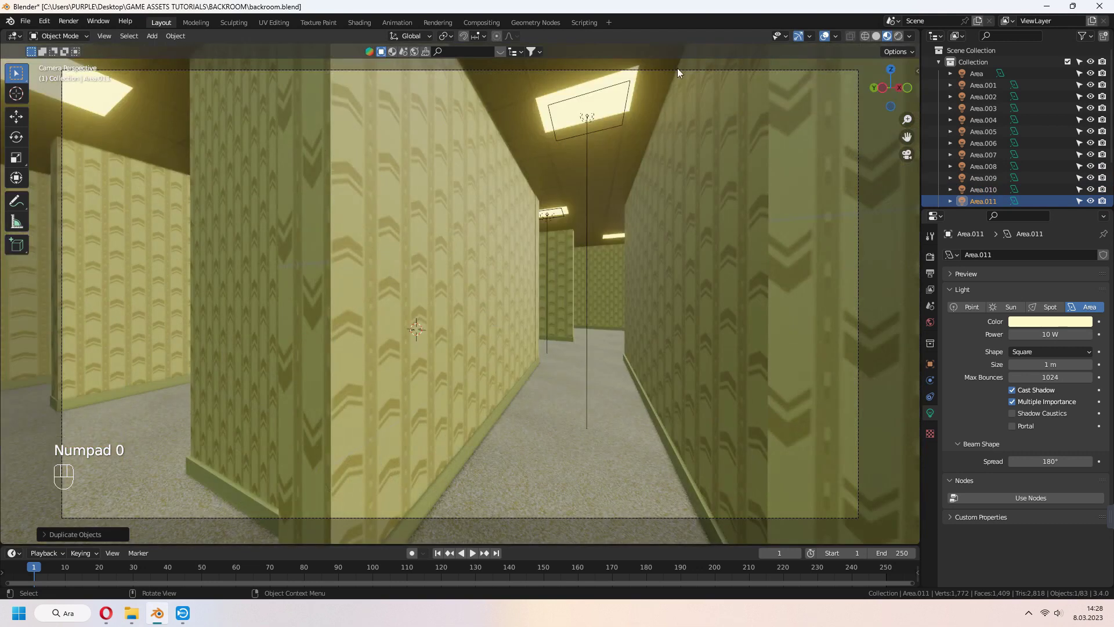
- Select the camera and switch the viewport to Material Preview shading
click(899, 41)
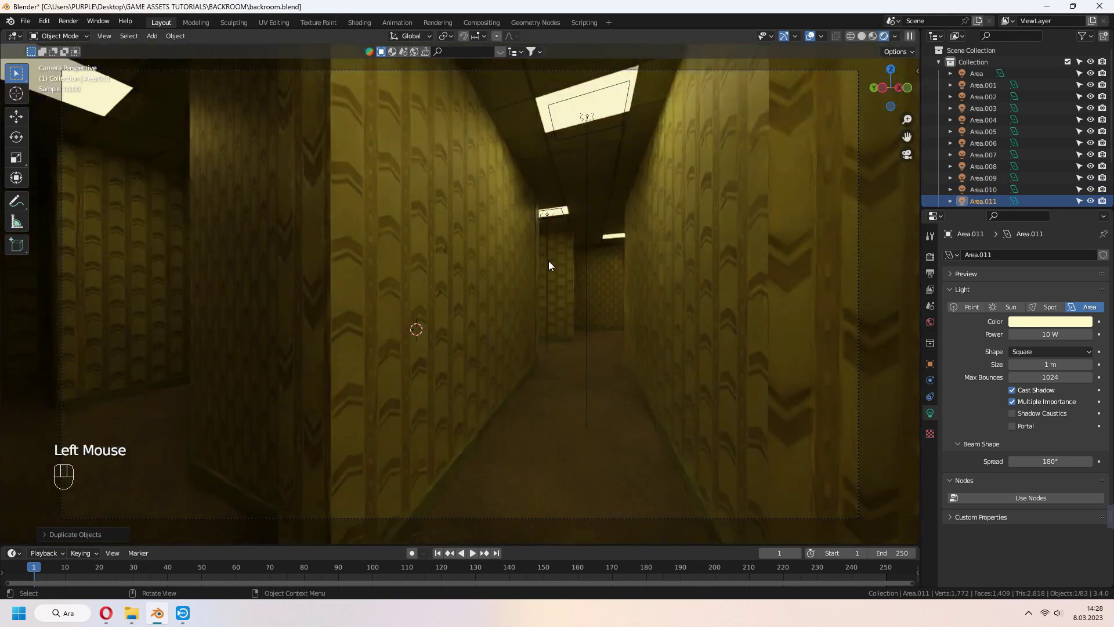
click(553, 268)
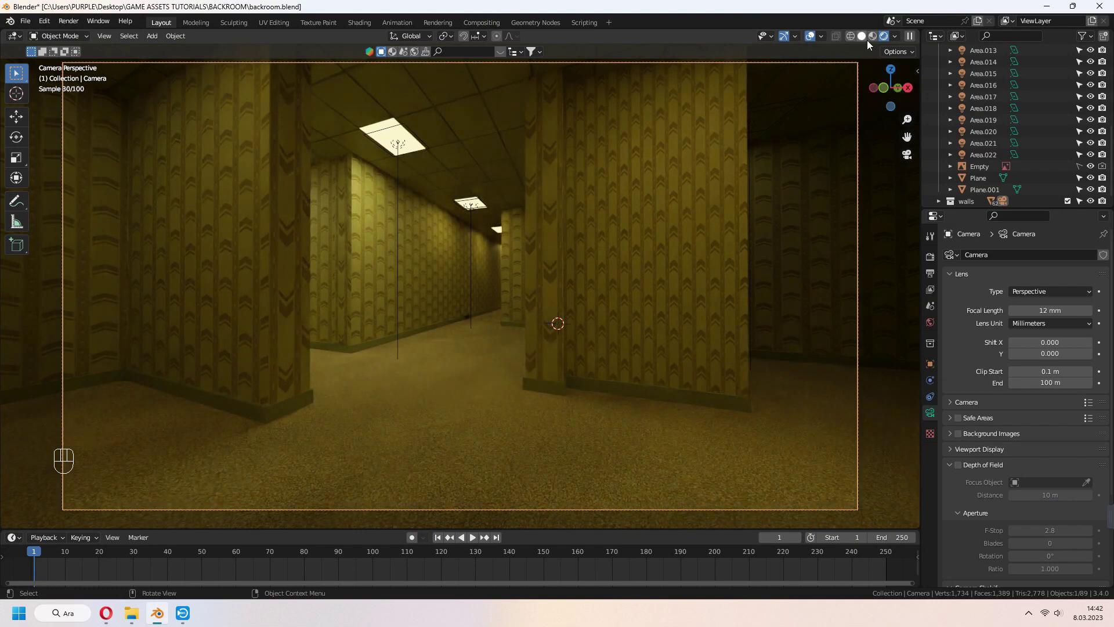
click(877, 39)
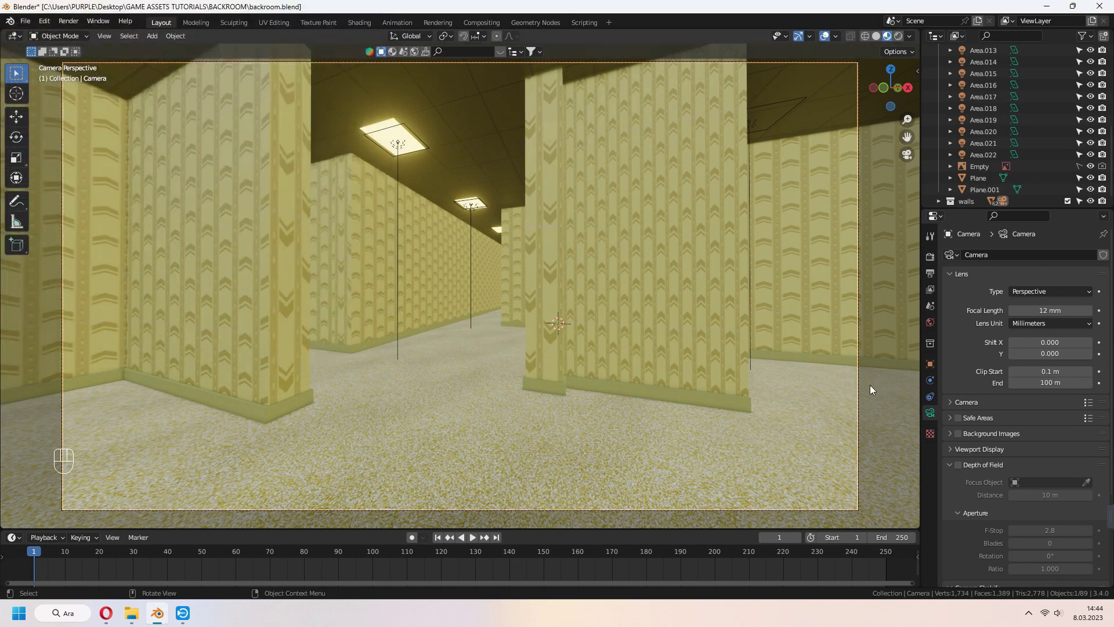
- Keyframe the camera's starting position and move the timeline to frame 21
key(i)
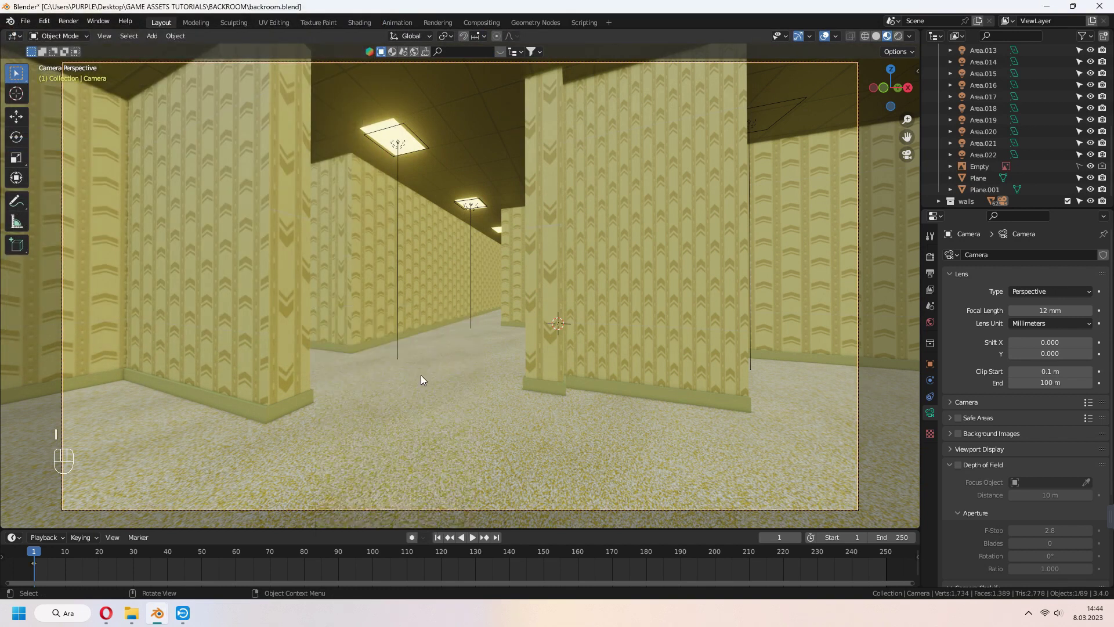
click(97, 555)
drag(97, 556, 128, 559)
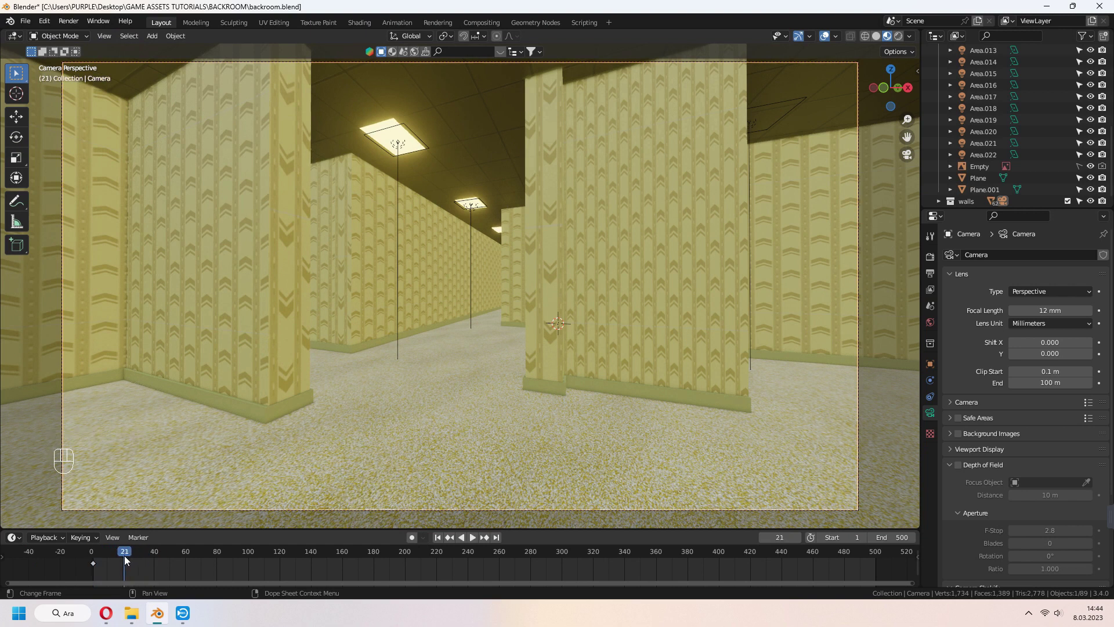
click(127, 556)
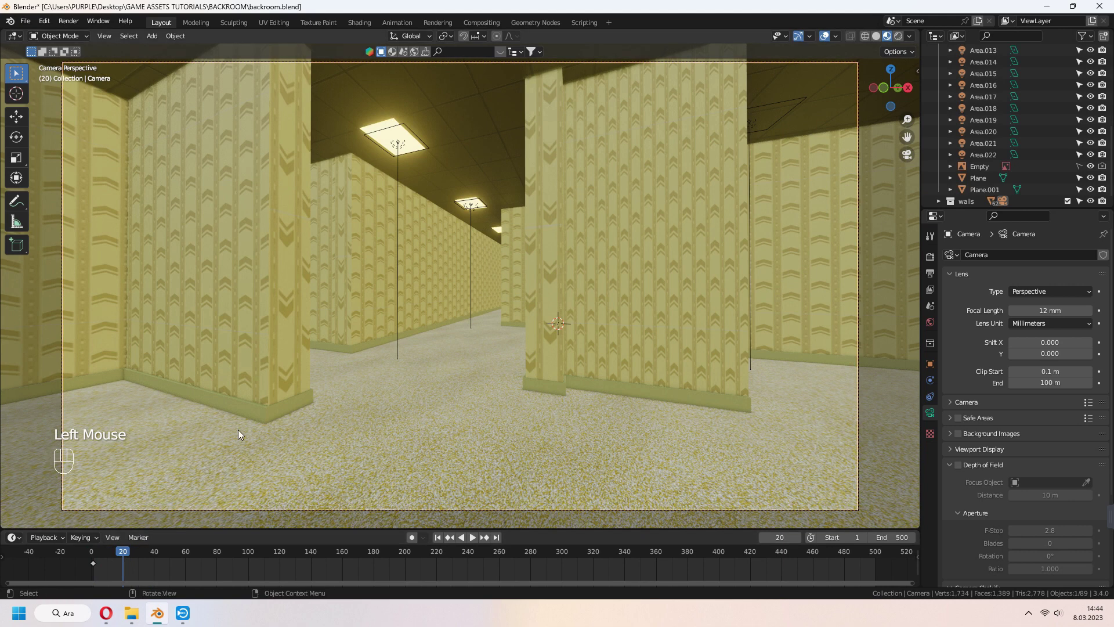
- Fly the camera down the corridor with Walk Navigation and keyframe its new location and rotation
key(q)
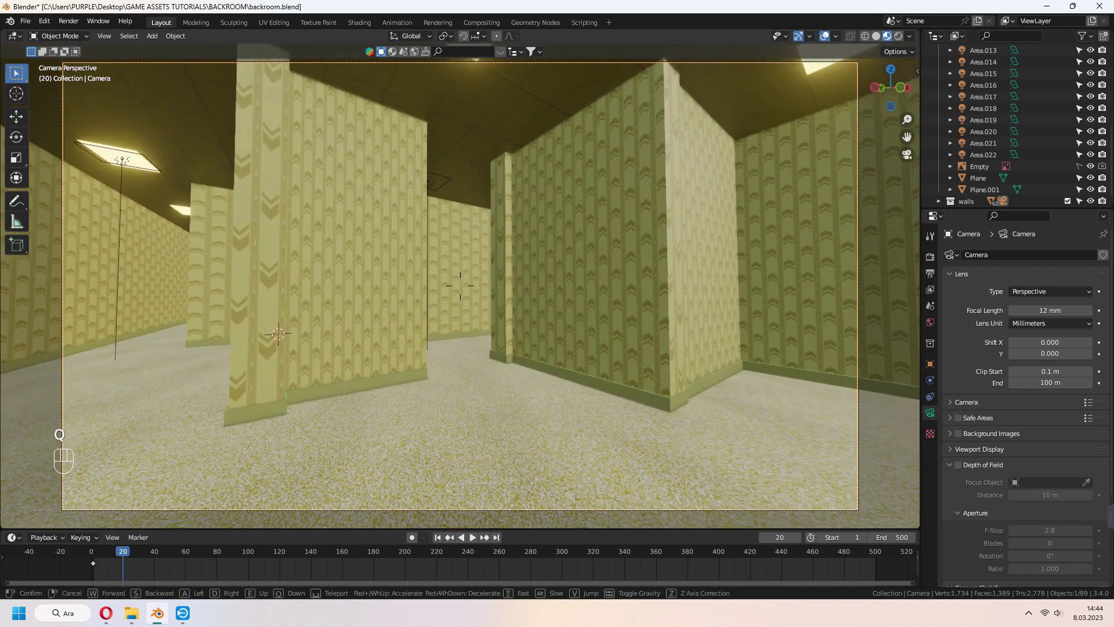
key(i)
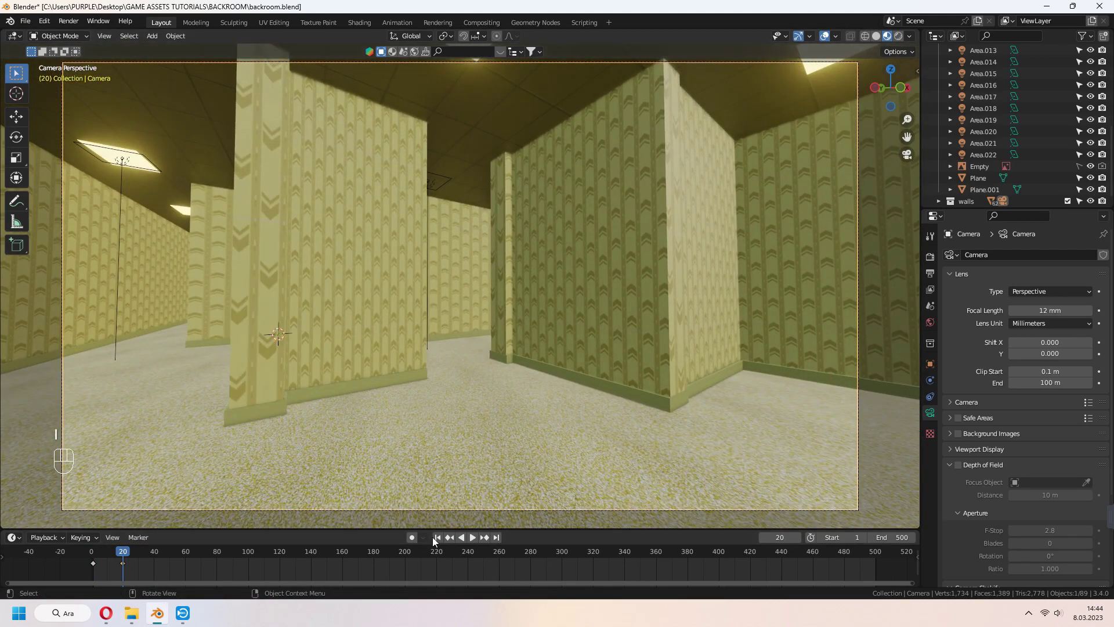
click(438, 542)
key(space)
key(space)
- Preview the move, then select all keyframes and scale their spacing so the second lands near frame 100
drag(141, 557, 97, 553)
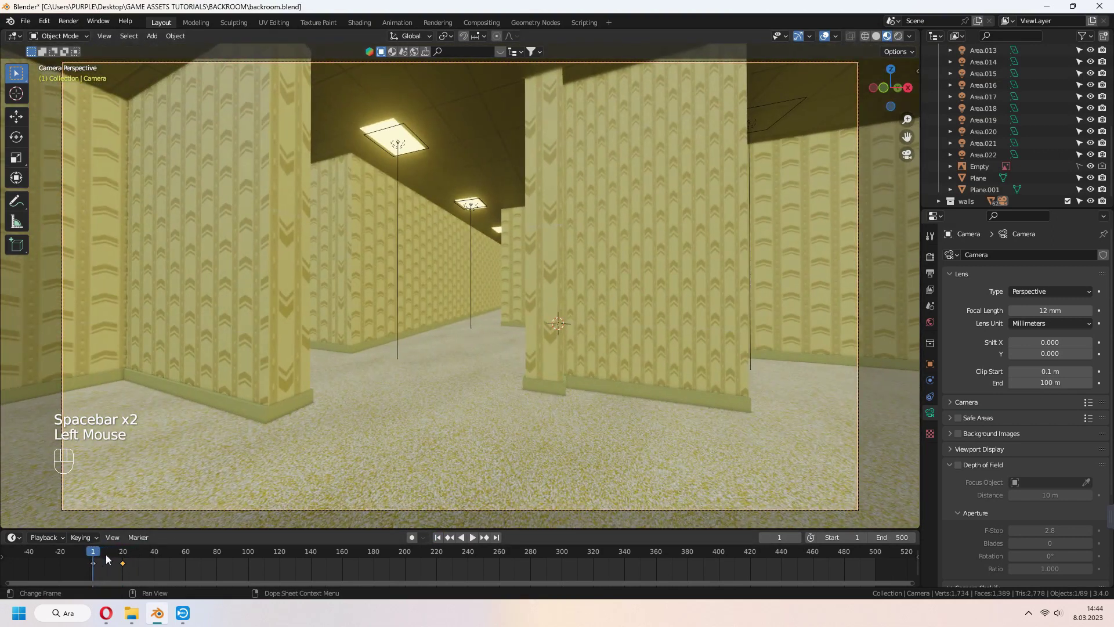
drag(126, 566, 161, 578)
key(space)
key(space)
drag(174, 554, 95, 551)
key(a)
key(s)
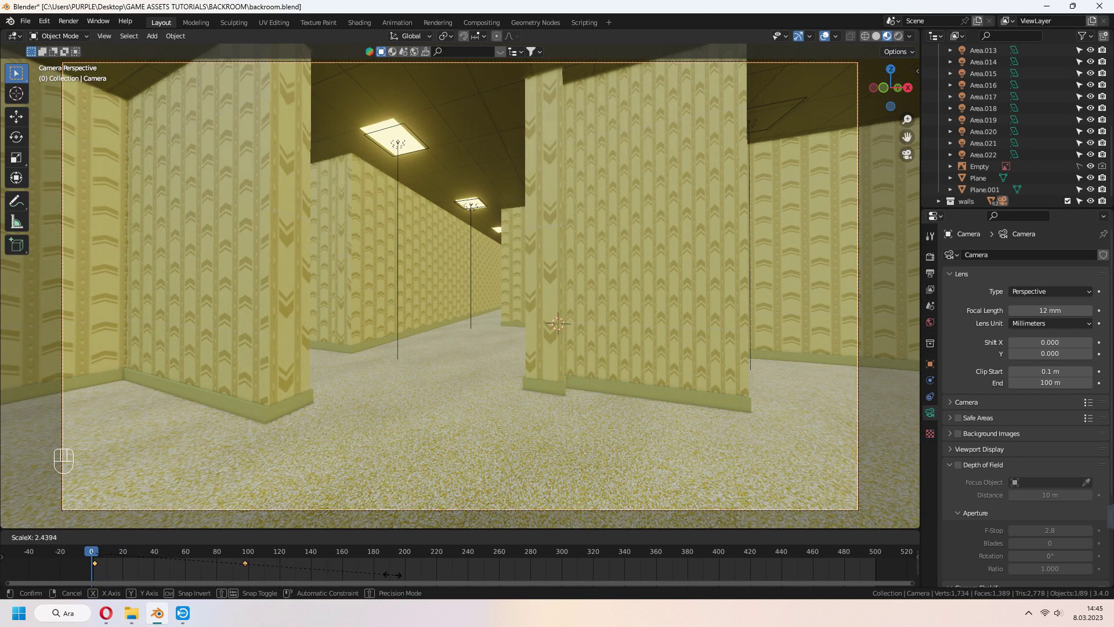
- Preview the walk, then fly the camera further into the maze at a later frame and keyframe it
key(space)
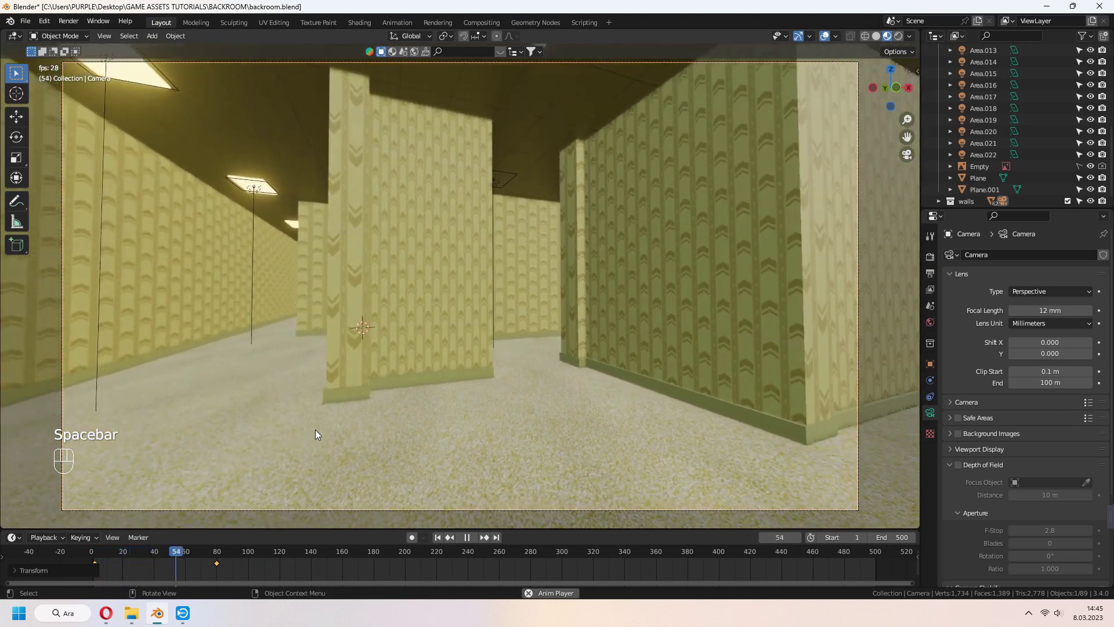
key(space)
drag(216, 557, 248, 572)
key(q)
key(i)
click(437, 539)
key(space)
key(space)
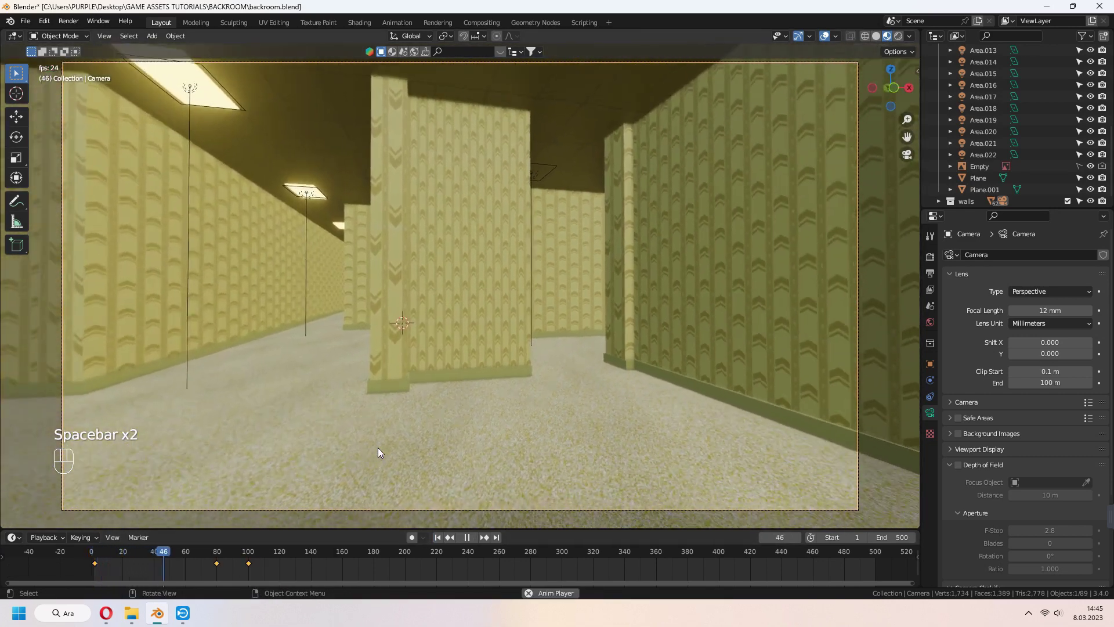
key(space)
- Scrub ahead, fly the camera into the next corridor and insert another keyframe
drag(263, 556, 250, 567)
drag(263, 565, 286, 577)
drag(245, 555, 107, 557)
key(space)
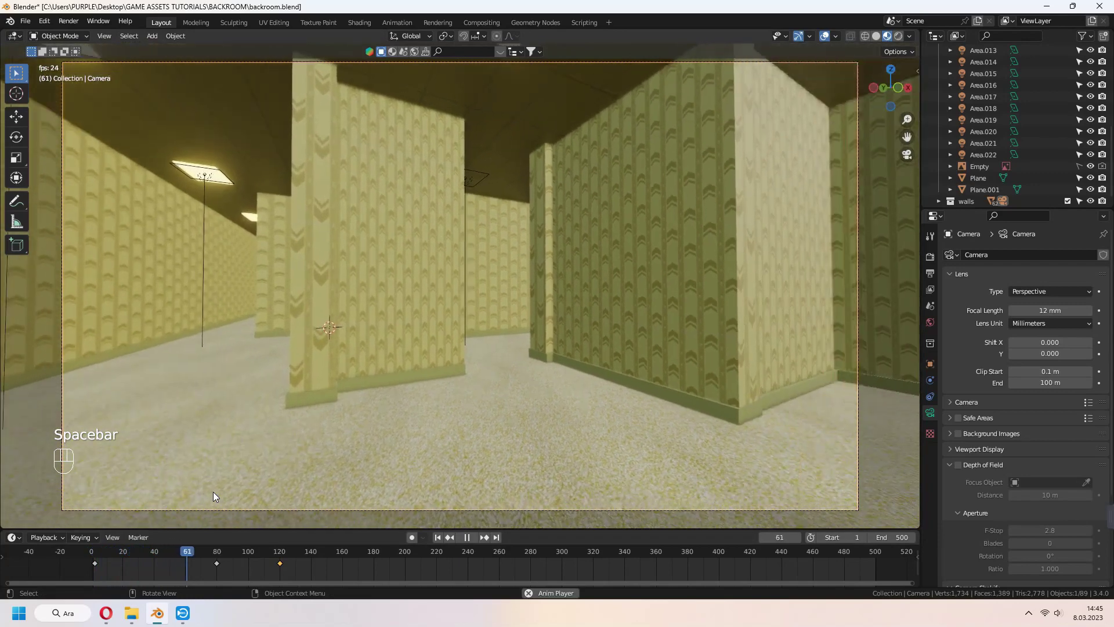
key(space)
drag(302, 552, 346, 558)
key(q)
key(i)
click(205, 557)
- Keyframe two more camera positions out to about frame 340 and play back the six-key walk
key(space)
key(space)
drag(323, 555, 345, 567)
drag(345, 567, 413, 580)
click(437, 539)
key(space)
key(a)
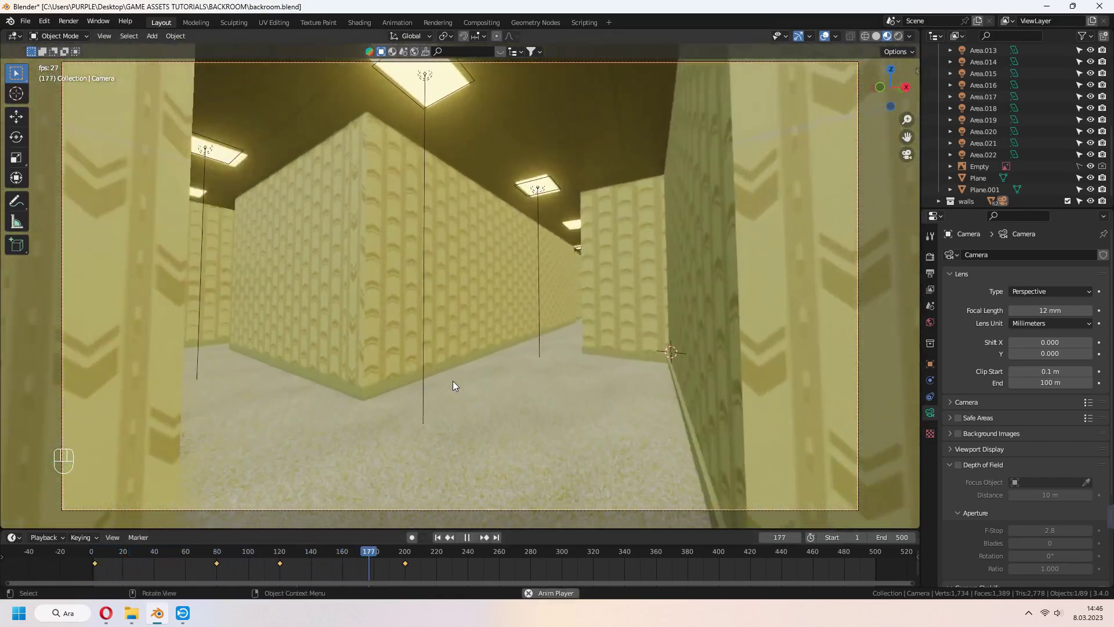
key(space)
- Add a Handycam Run shake to the camera from the Camera Shakify panel in Object Properties
drag(406, 559, 499, 580)
key(q)
key(a)
drag(927, 418, 982, 487)
scroll(down, 3)
click(1098, 487)
scroll(down, 3)
drag(1044, 468, 1051, 404)
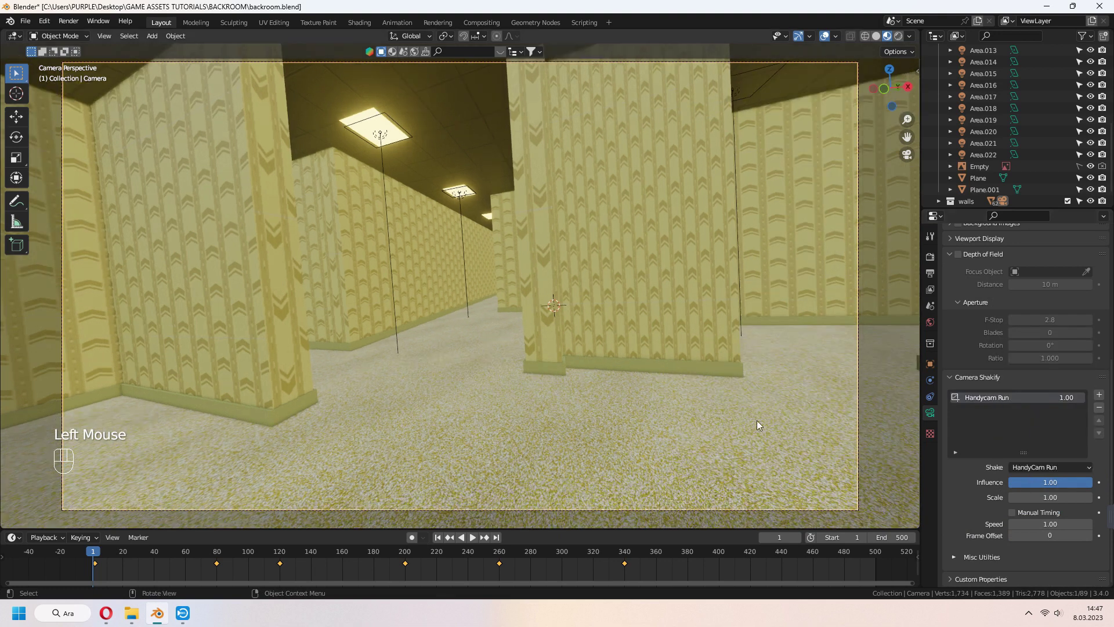
- Preview the shake, lower its Influence to 0.18, set the frame End to 420 and play back again
key(space)
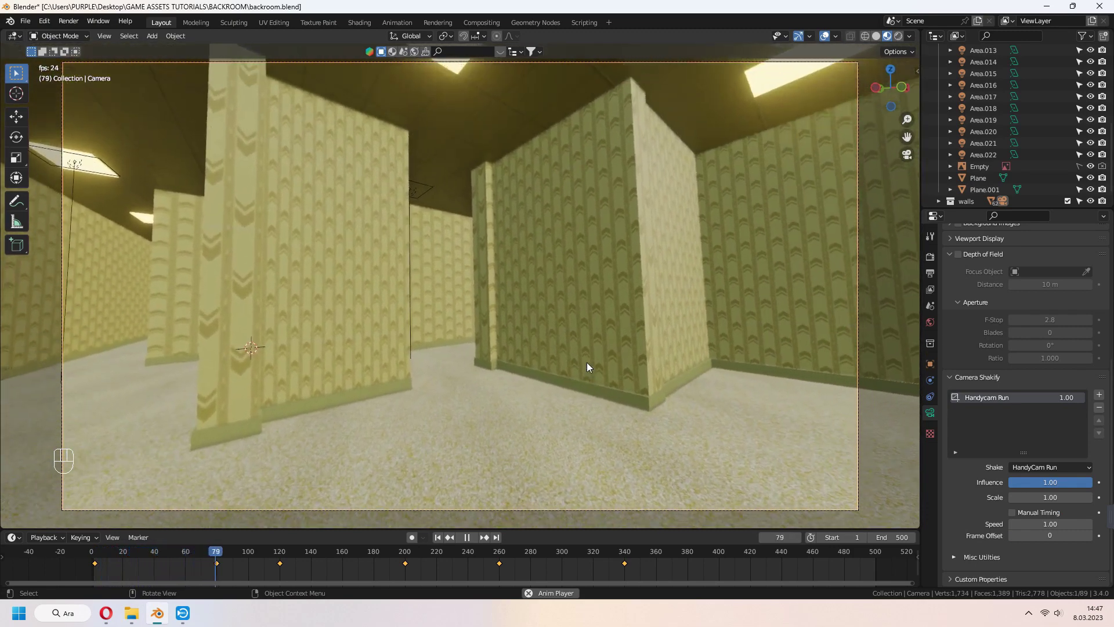
key(space)
click(1075, 490)
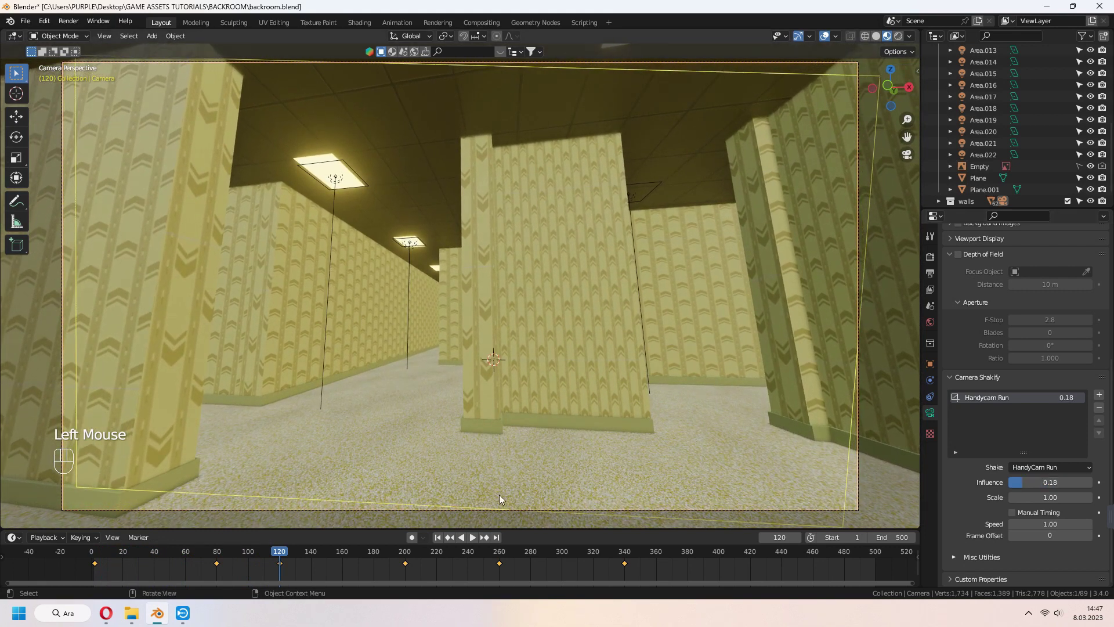
click(437, 543)
key(space)
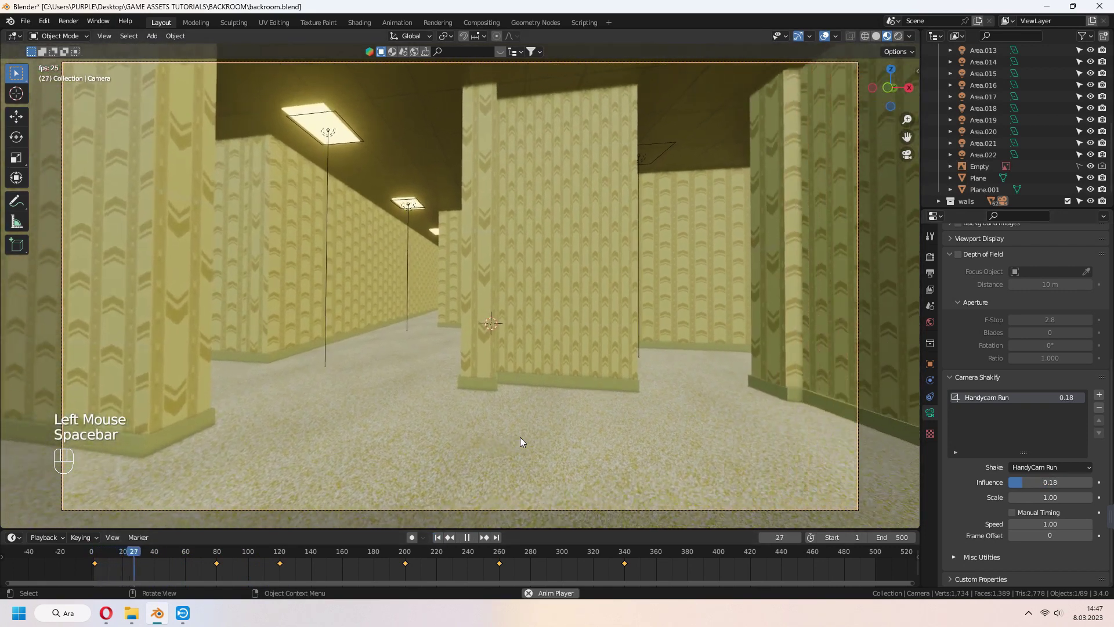
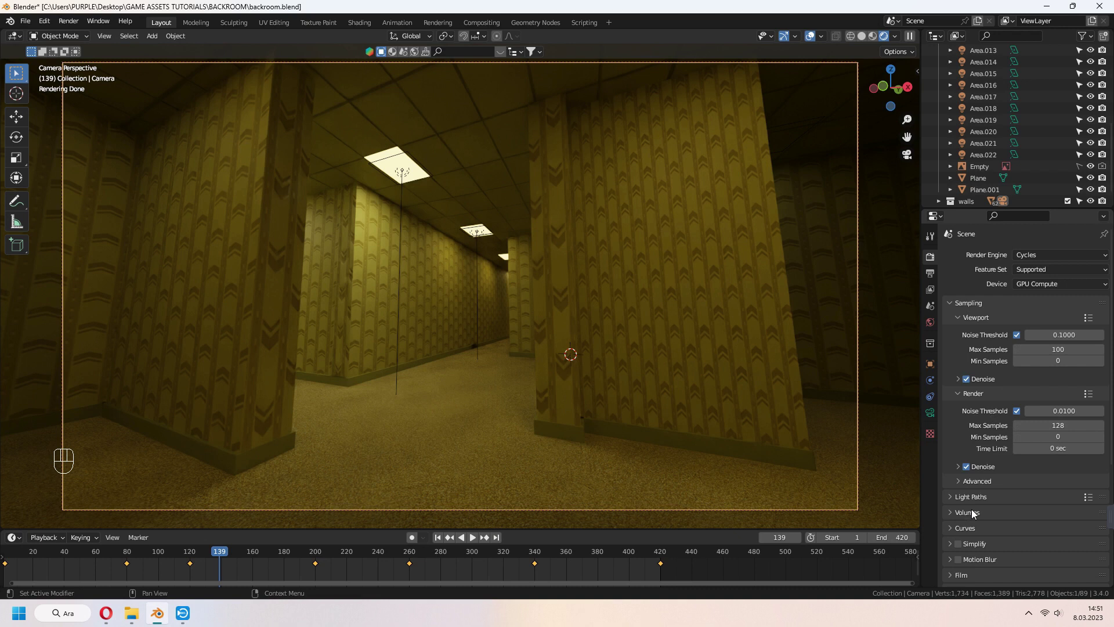
- Review the Cycles sampling settings and expand the Color Management panel in Render Properties
scroll(down, 3)
click(959, 514)
scroll(down, 3)
scroll(down, 3)
drag(1050, 524, 1046, 484)
drag(1053, 524, 1049, 461)
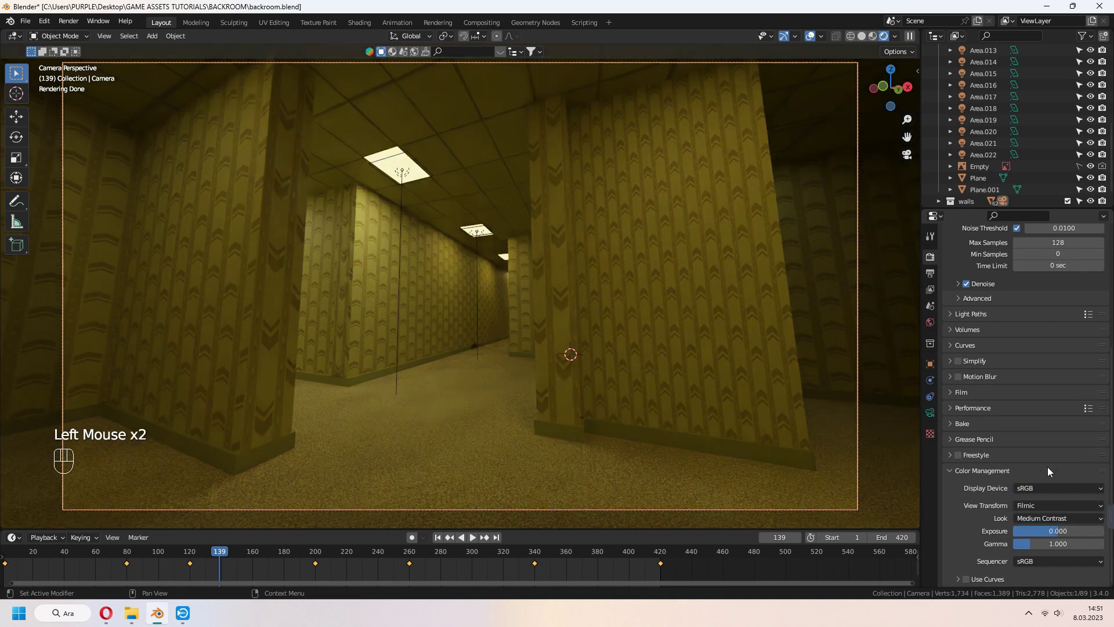
- Set the colour management Look to Medium Low Contrast and move to Output Properties
drag(1051, 524, 658, 330)
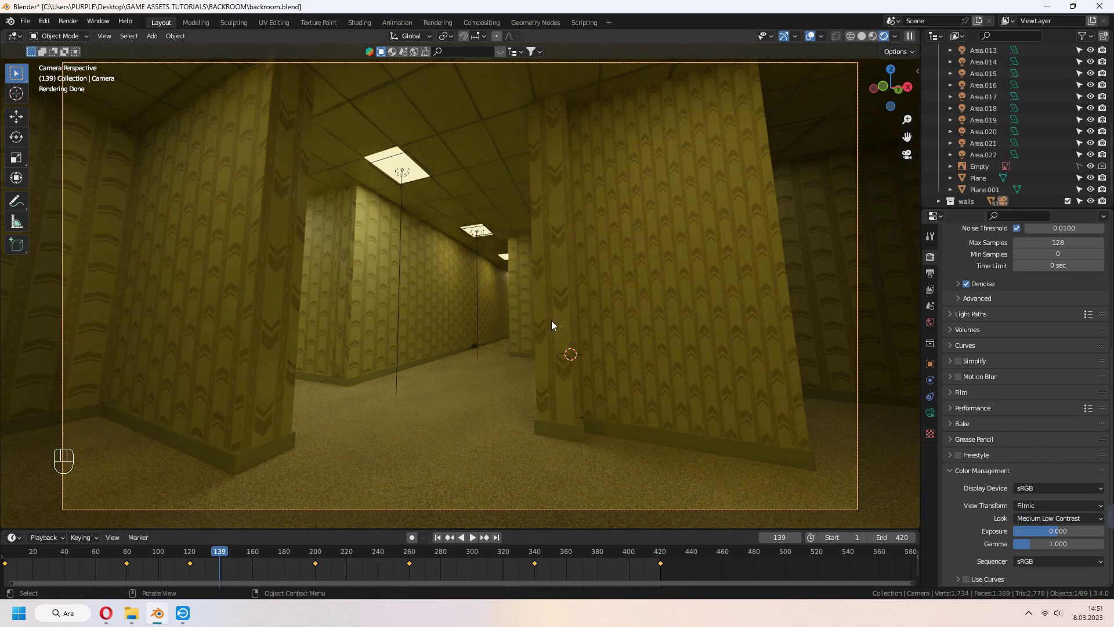
key(space)
click(933, 274)
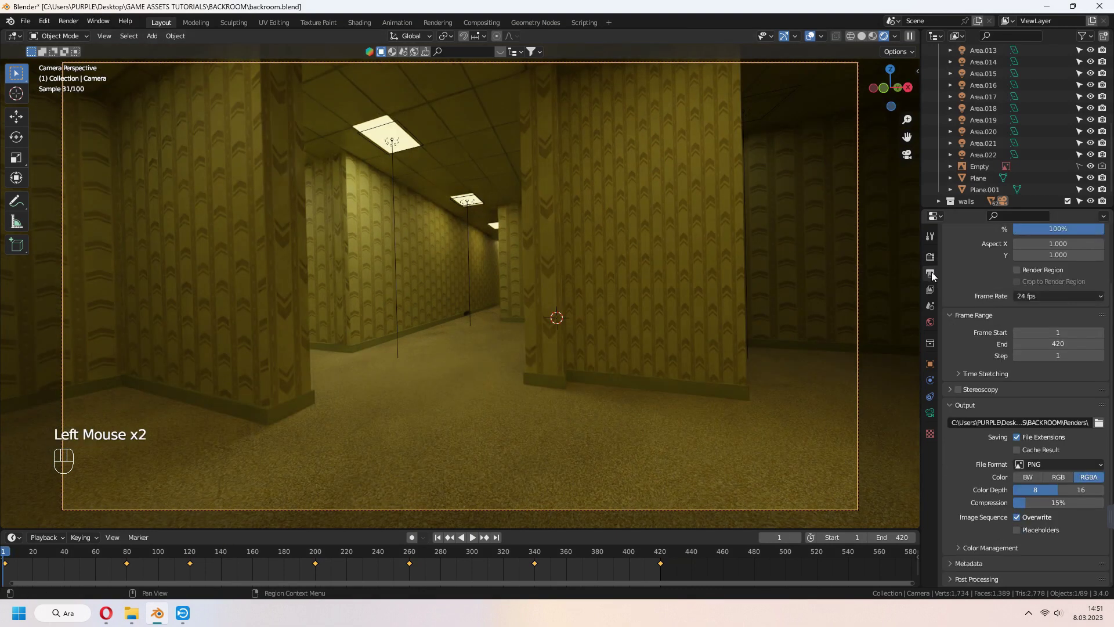
- Set the frame rate to 30 fps and choose the Renders folder as the output path
scroll(up, 3)
drag(1054, 363, 1007, 408)
scroll(down, 3)
scroll(down, 3)
click(1102, 426)
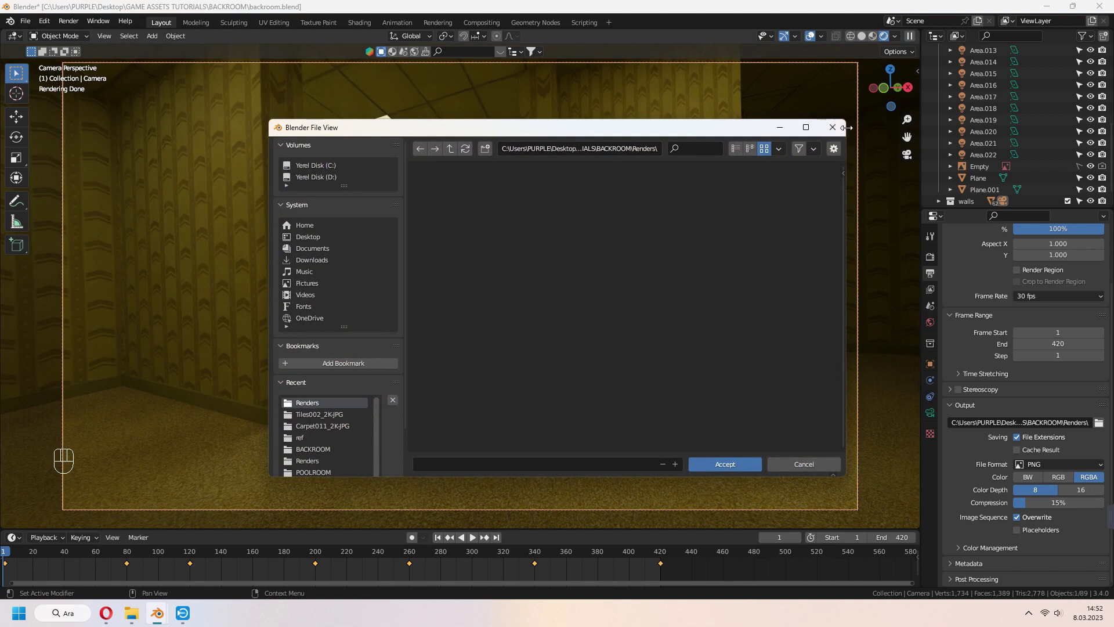
drag(1084, 466, 1072, 525)
- Set File Format to FFmpeg Video in an MPEG-4 container and start Render Animation
scroll(down, 3)
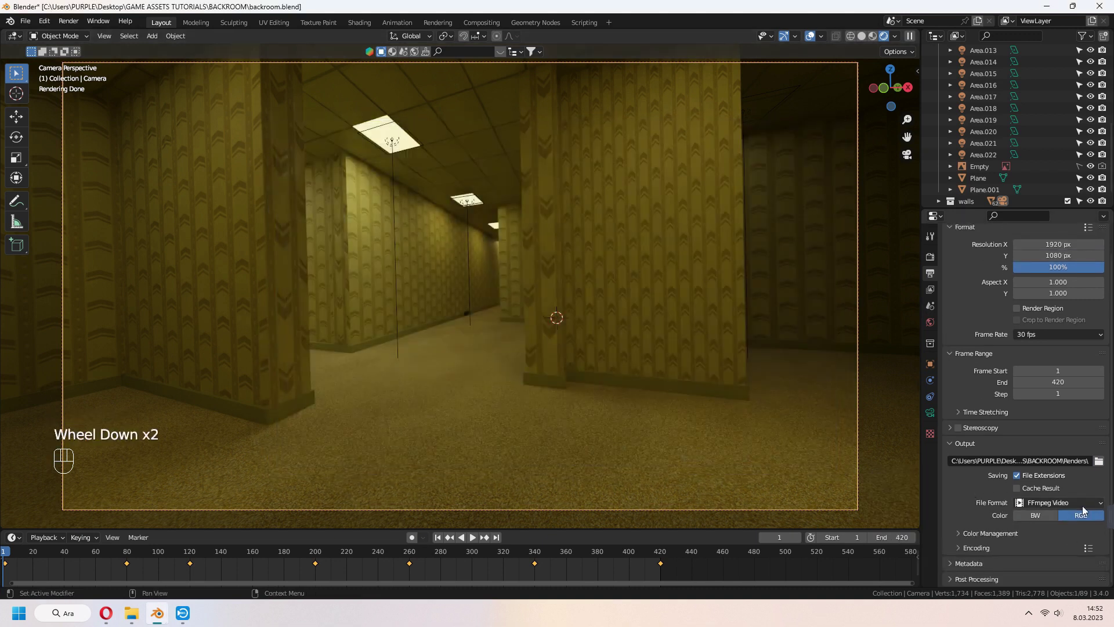
double_click(962, 548)
scroll(down, 3)
drag(1066, 405, 1048, 439)
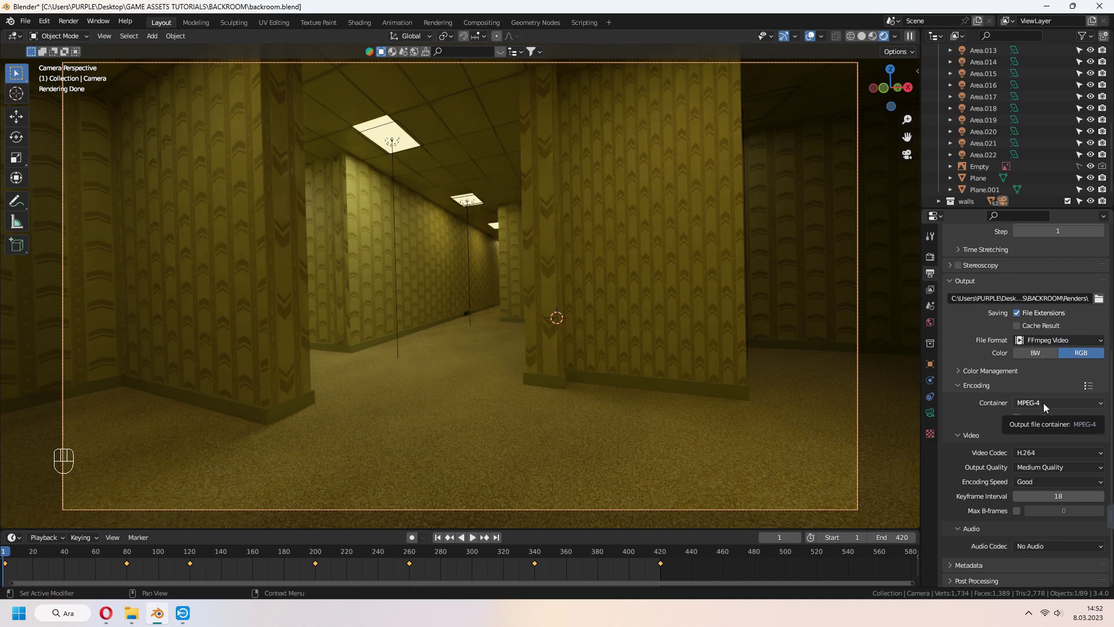
click(851, 41)
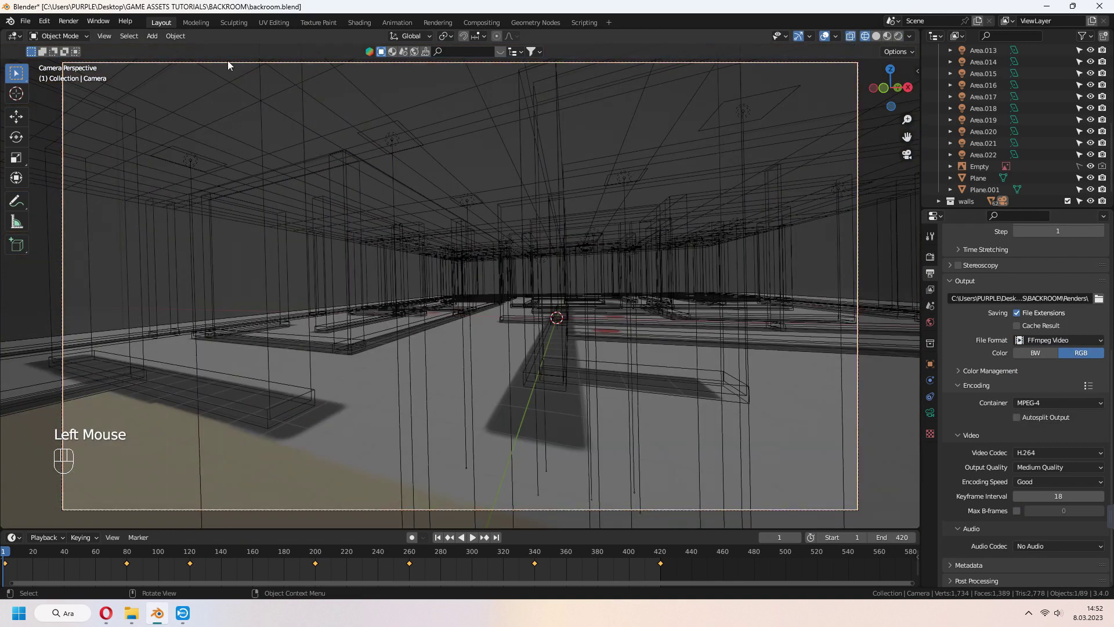